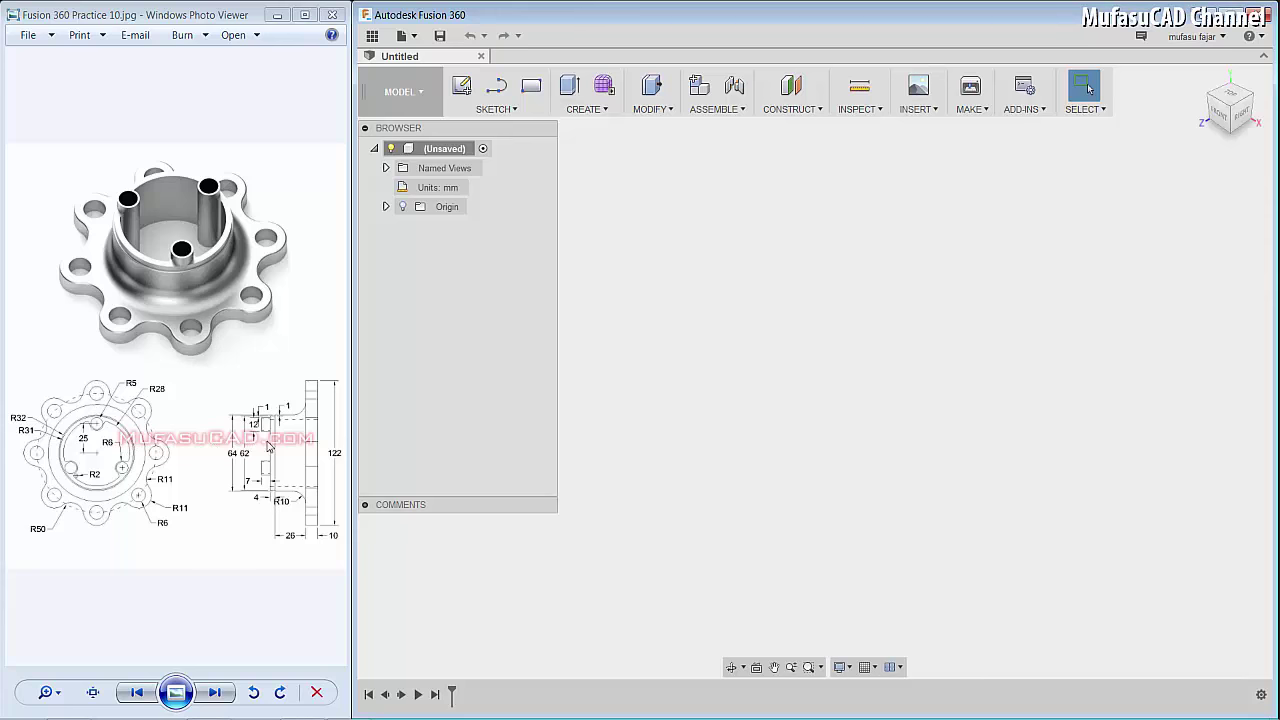
Sketch a 100 mm centre-diameter circle at the origin on the top plane and make it construction geometry
{"action": "left_click", "coordinate": [724, 289]}
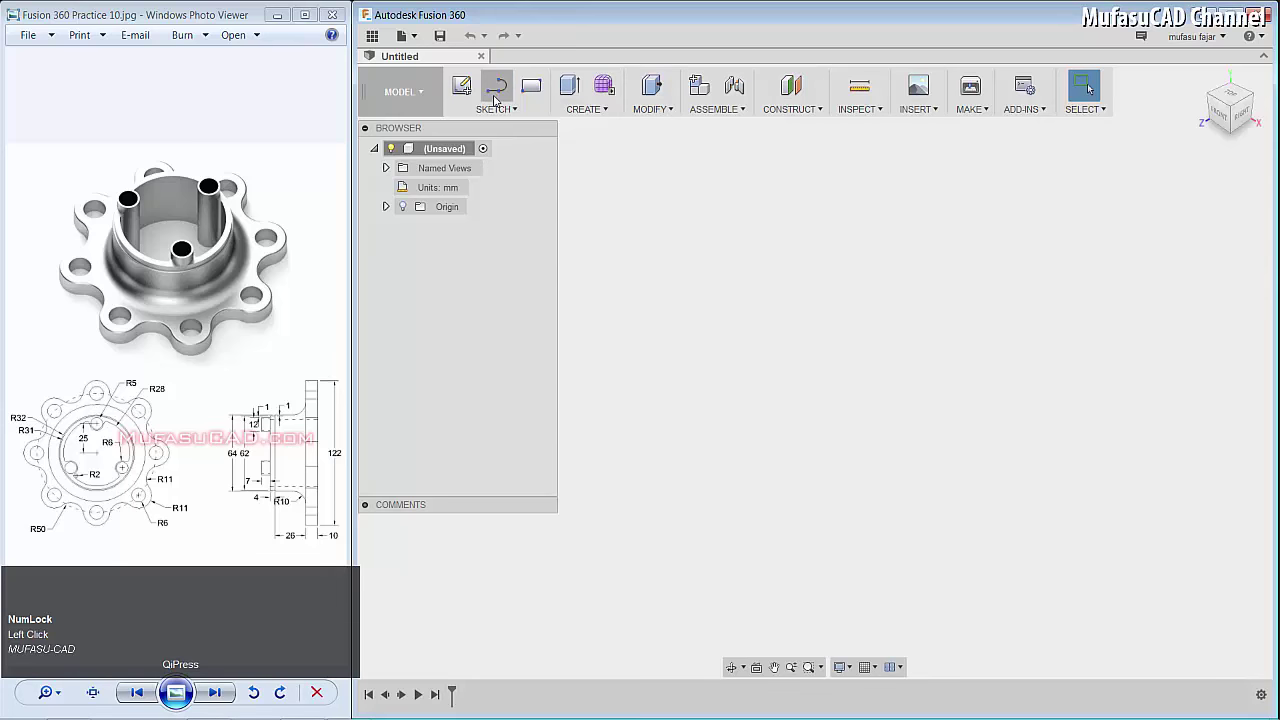
{"action": "left_click", "coordinate": [499, 94]}
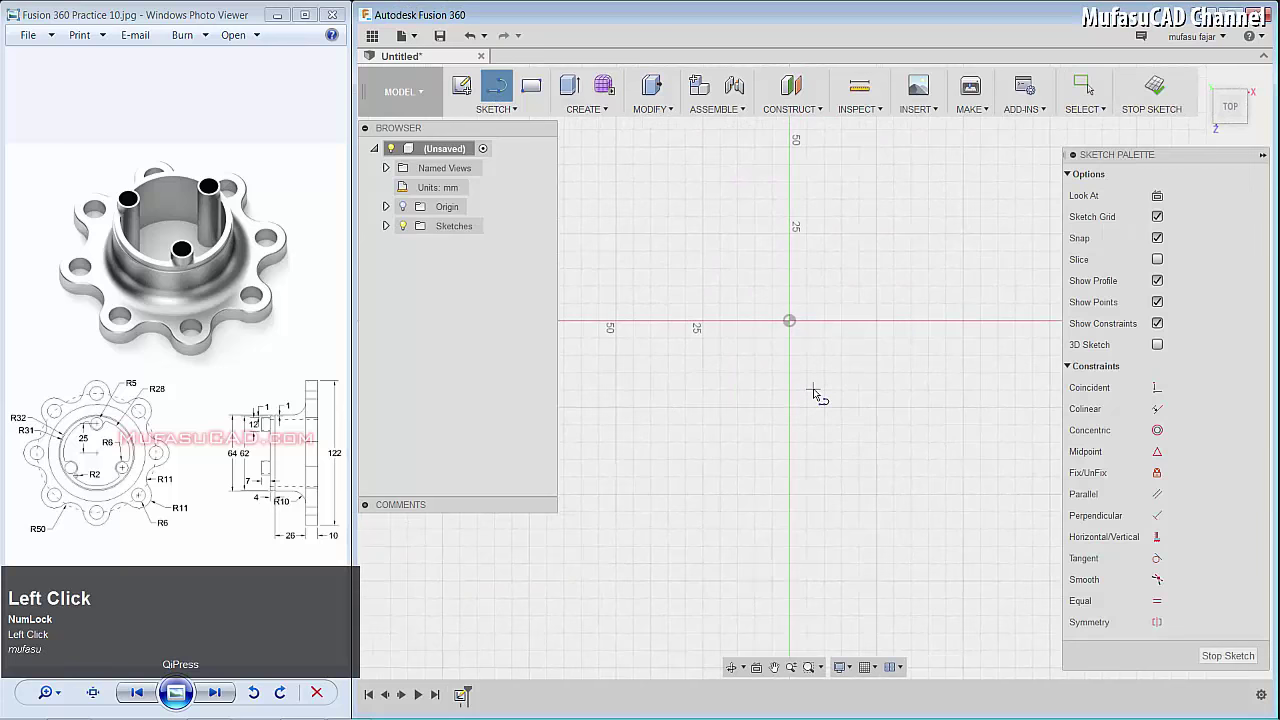
{"action": "key", "text": "c"}
{"action": "left_click", "coordinate": [799, 326]}
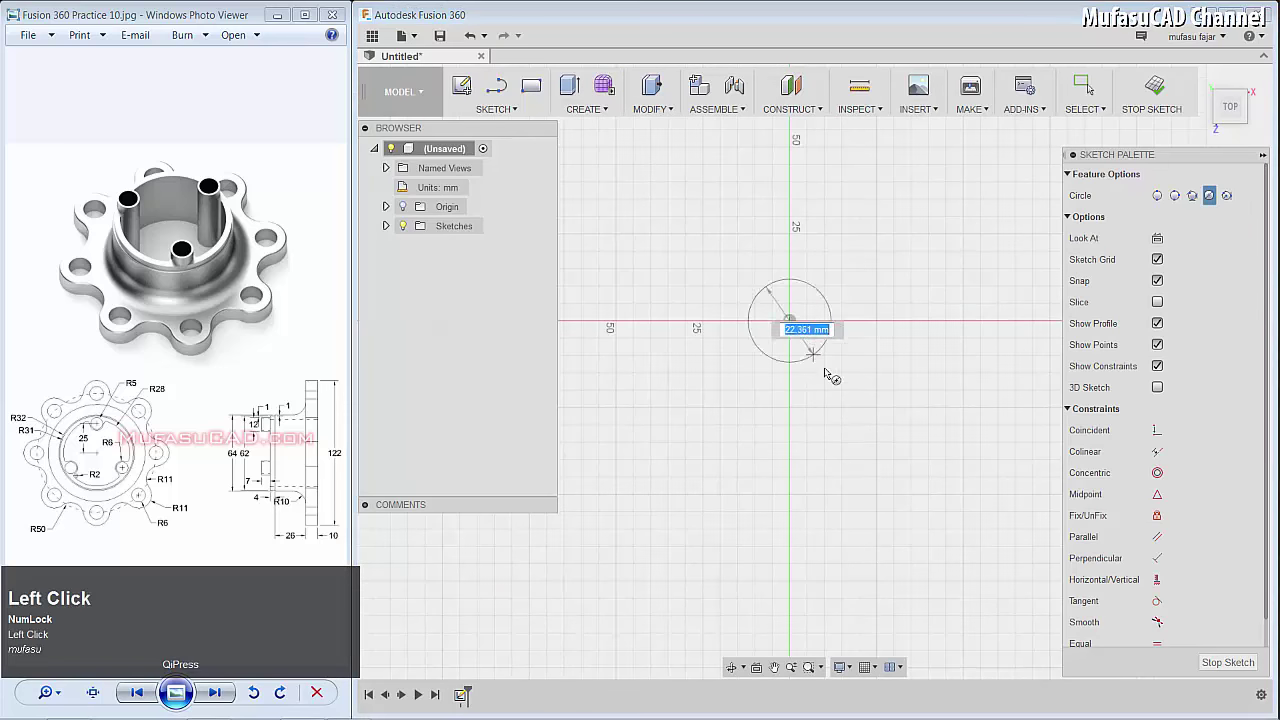
{"action": "type", "text": "100"}
{"action": "key", "text": "Return"}
{"action": "left_click_drag", "start_coordinate": [944, 214], "coordinate": [923, 218]}
{"action": "right_click", "coordinate": [923, 218]}
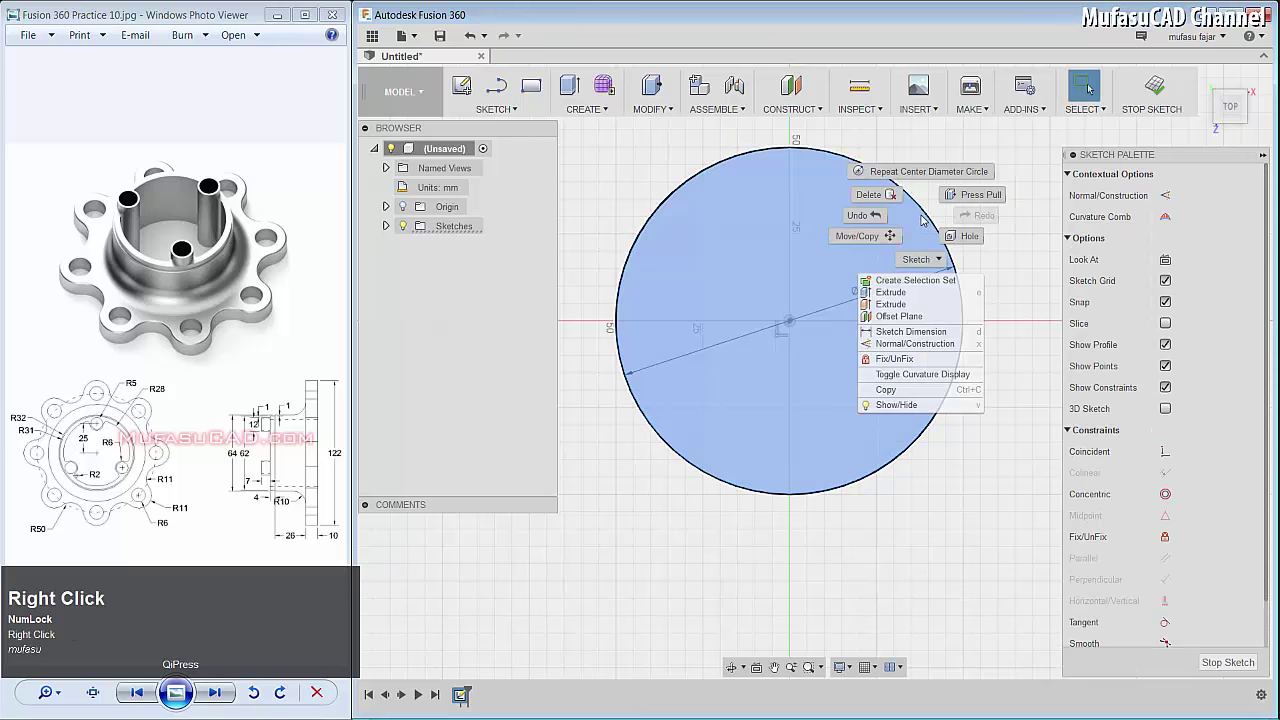
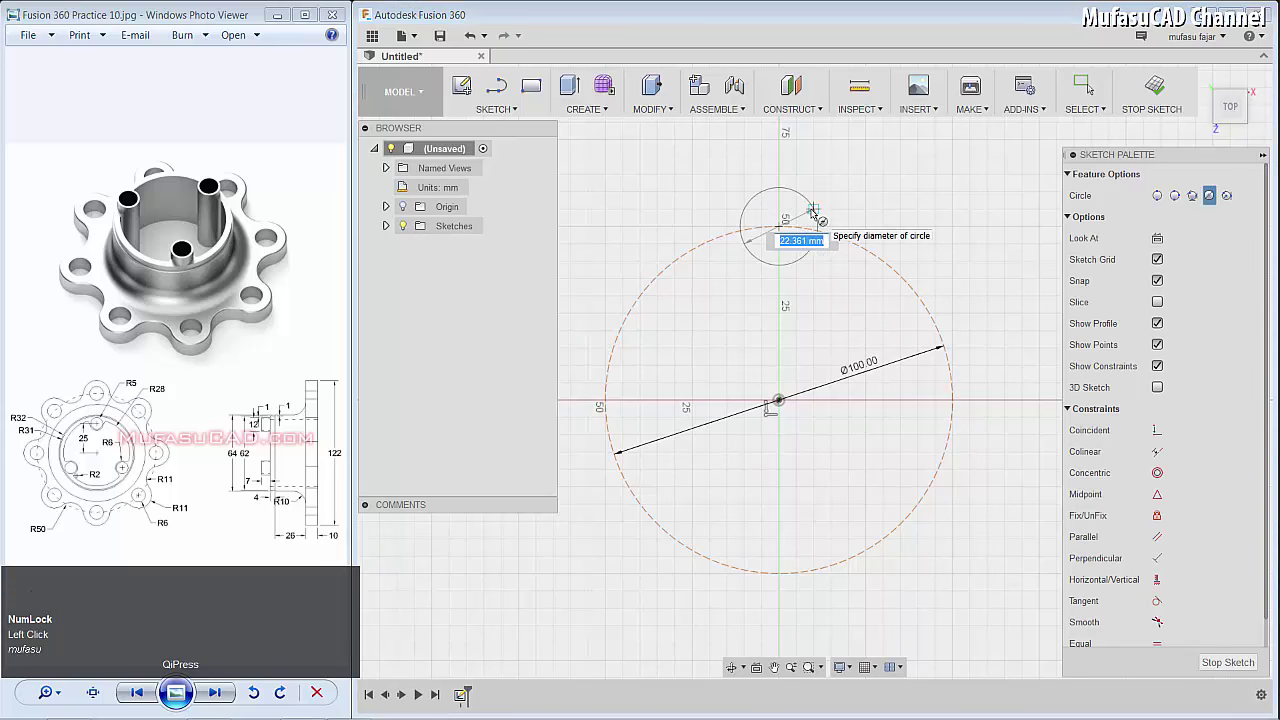
Draw concentric 22 mm and 12 mm circles at the top point of the construction circle
{"action": "type", "text": "22"}
{"action": "key", "text": "Return"}
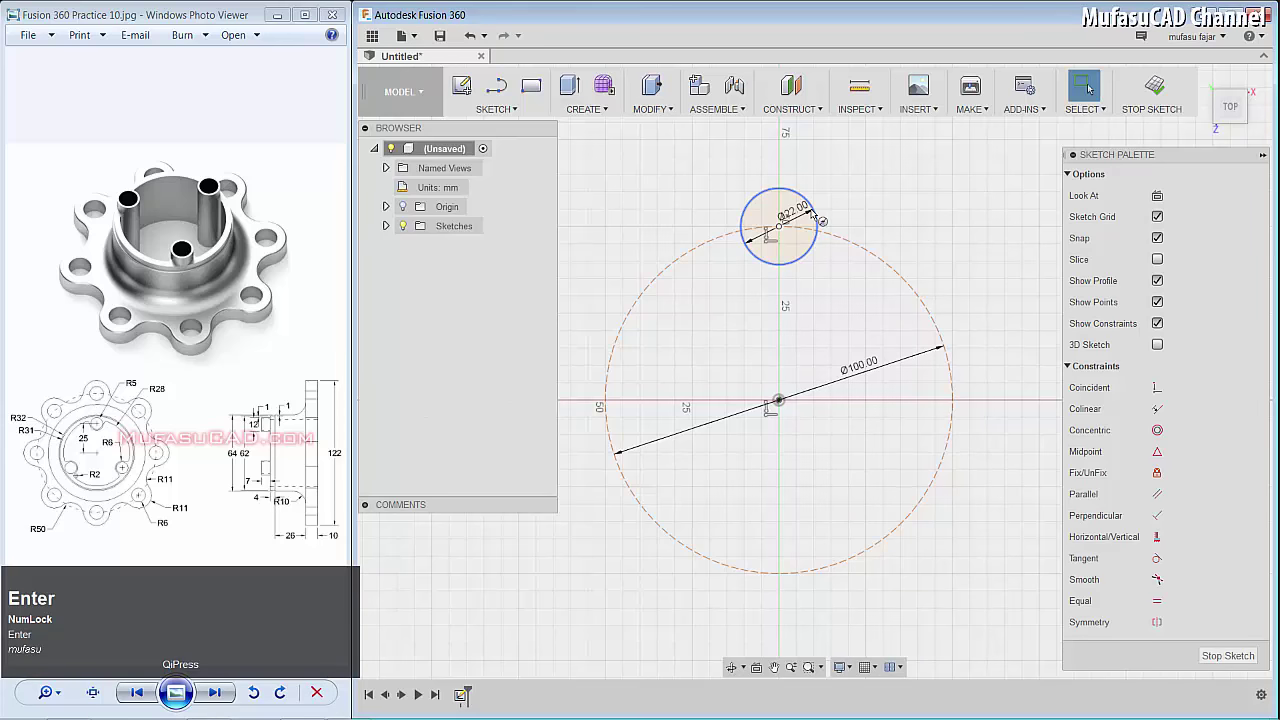
{"action": "key", "text": "c"}
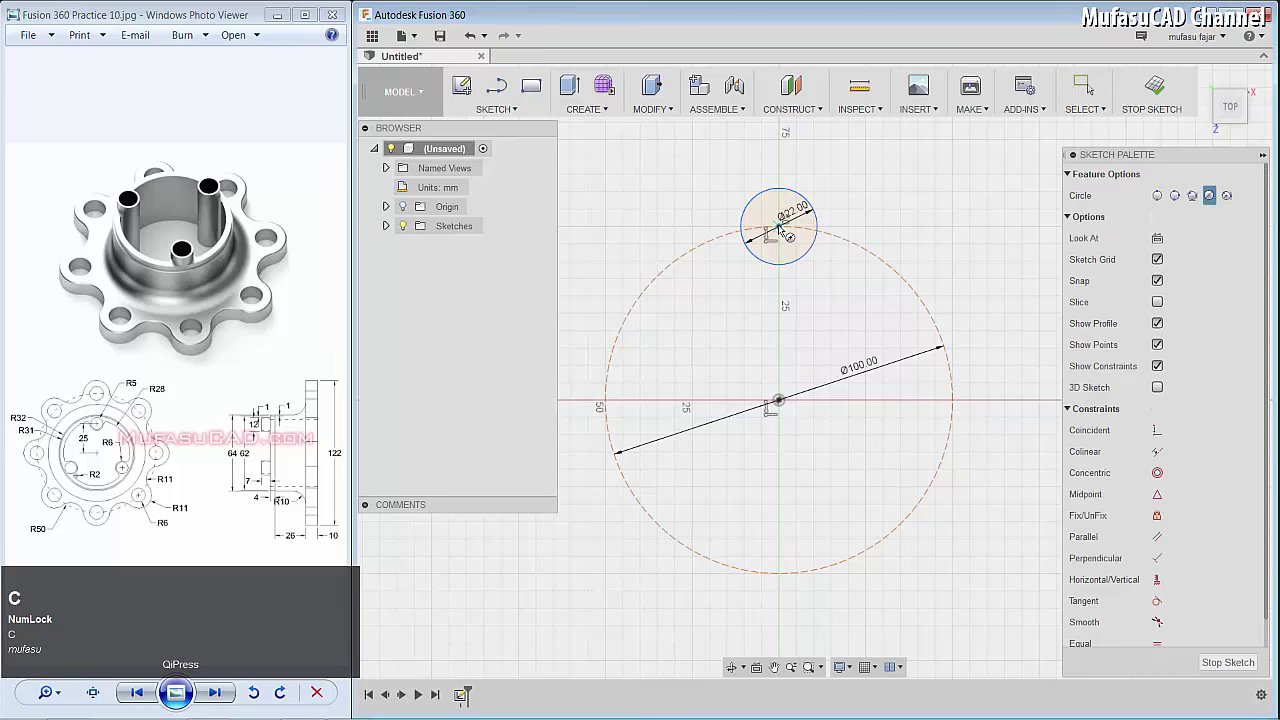
{"action": "left_click", "coordinate": [787, 231]}
{"action": "type", "text": "12"}
{"action": "key", "text": "Return"}
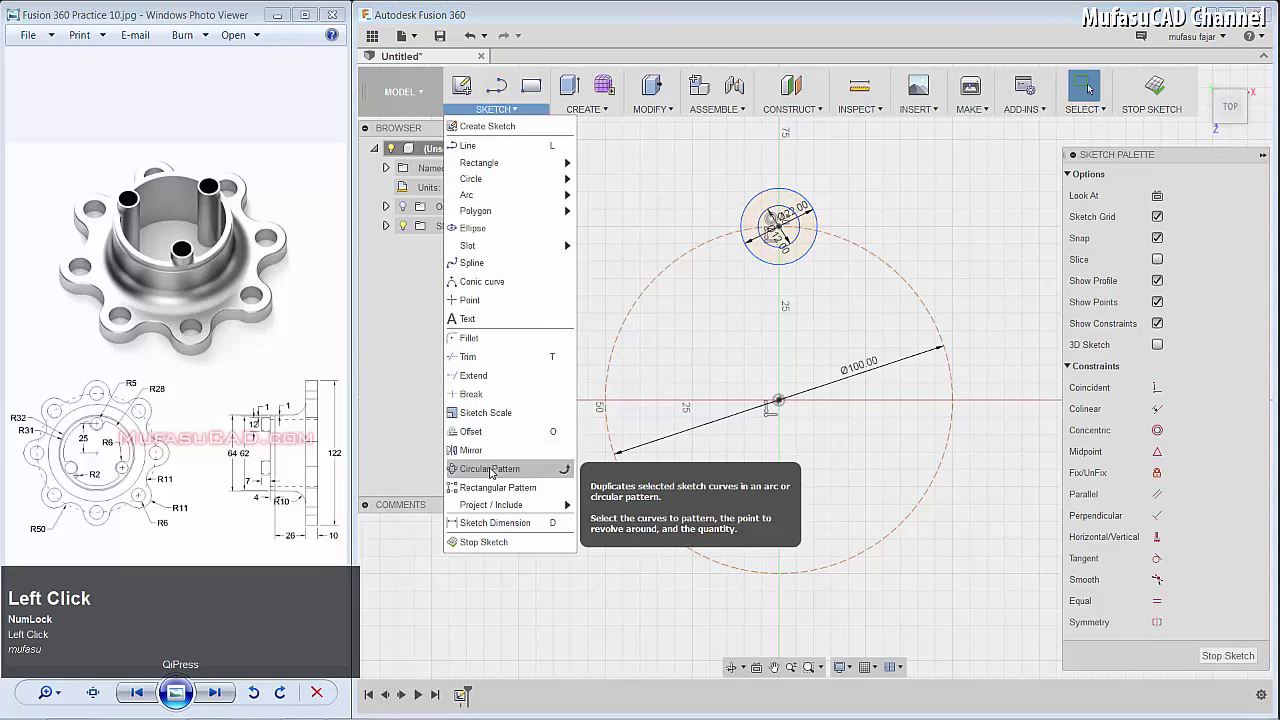
Circular-pattern the 22/12 mm circle pair eight times about the origin
{"action": "left_click", "coordinate": [870, 454]}
{"action": "left_click", "coordinate": [765, 191]}
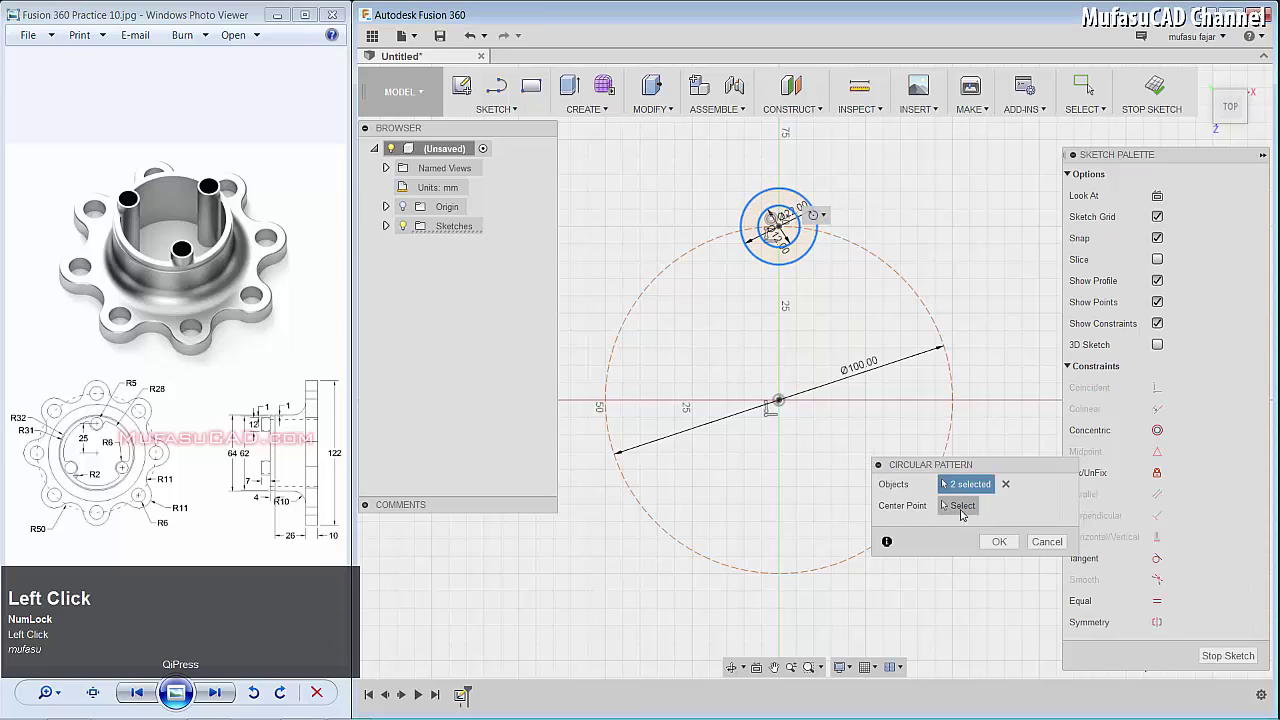
{"action": "left_click", "coordinate": [786, 408]}
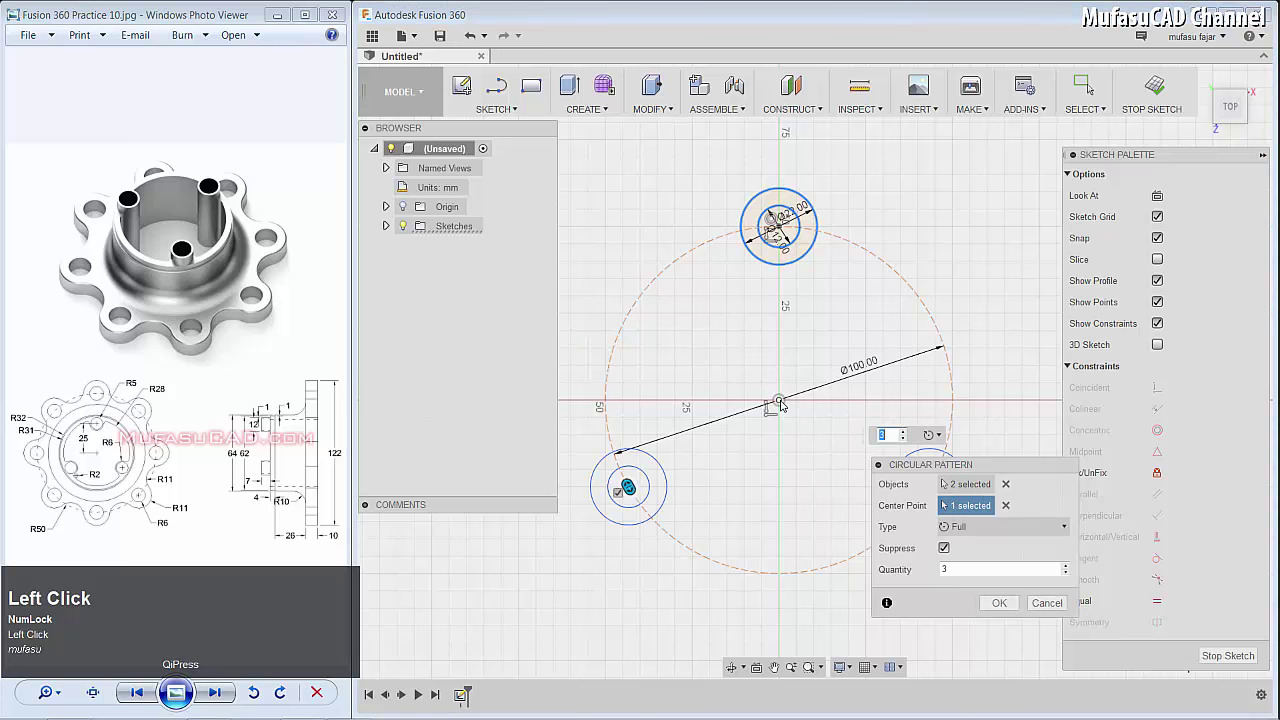
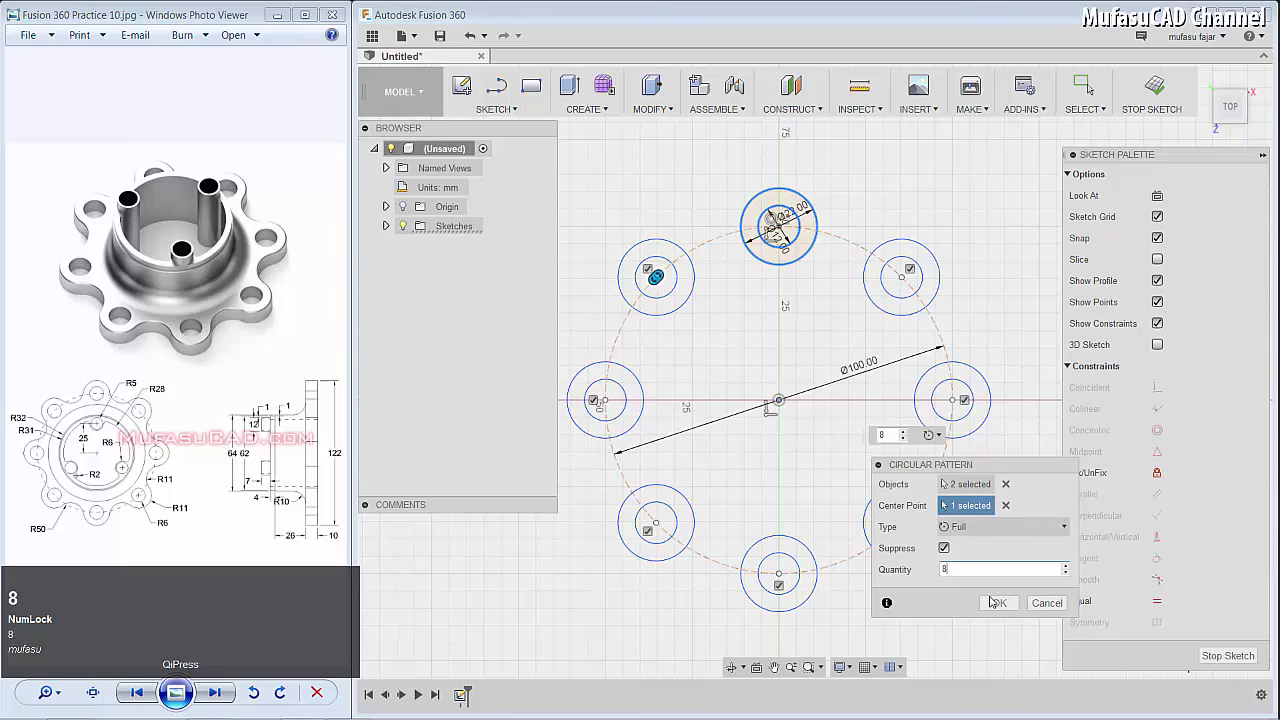
{"action": "left_click", "coordinate": [1000, 604]}
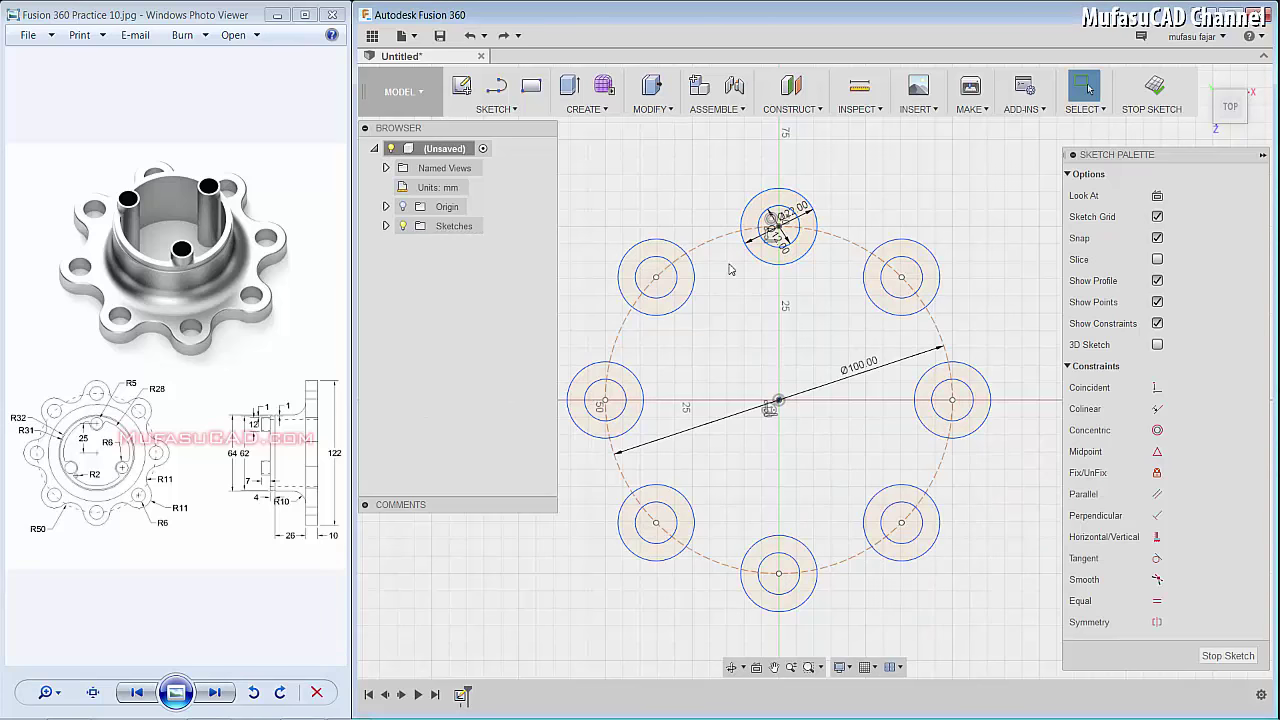
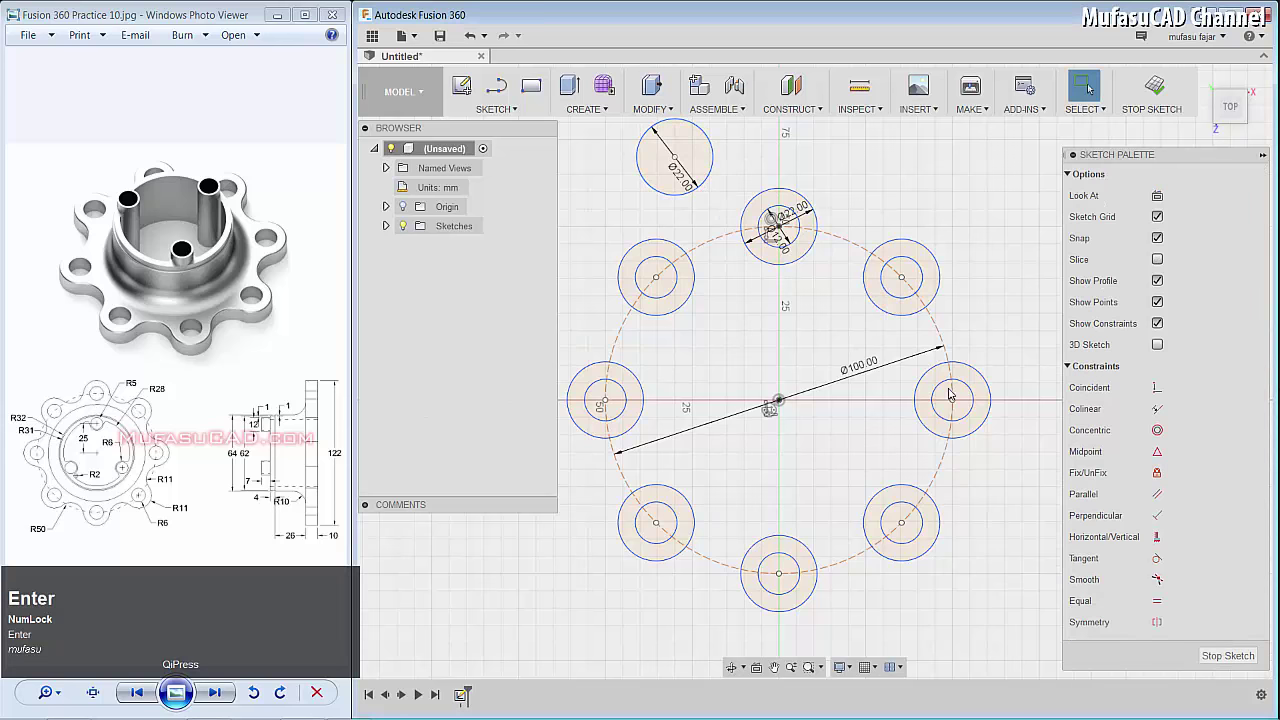
Constrain the new 22 mm circle tangent to the neighbouring bolt-hole circles
{"action": "left_click", "coordinate": [1155, 563]}
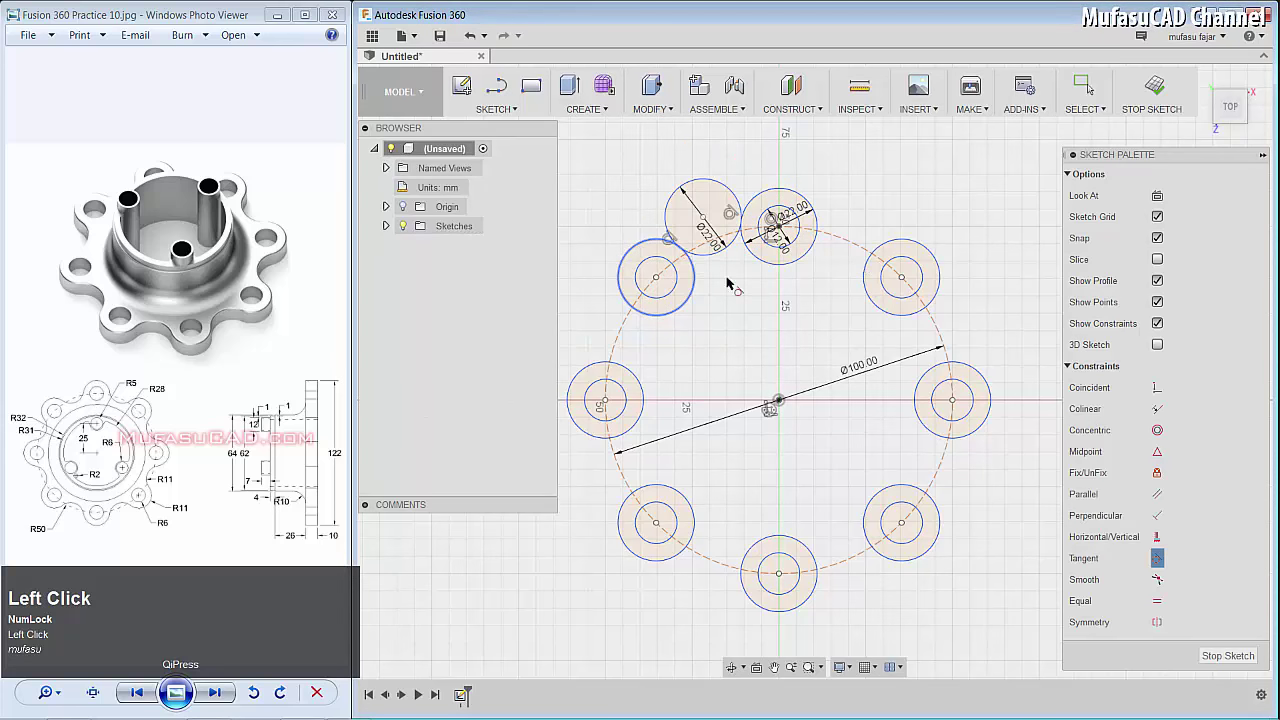
{"action": "right_click", "coordinate": [763, 314]}
{"action": "left_click", "coordinate": [831, 313]}
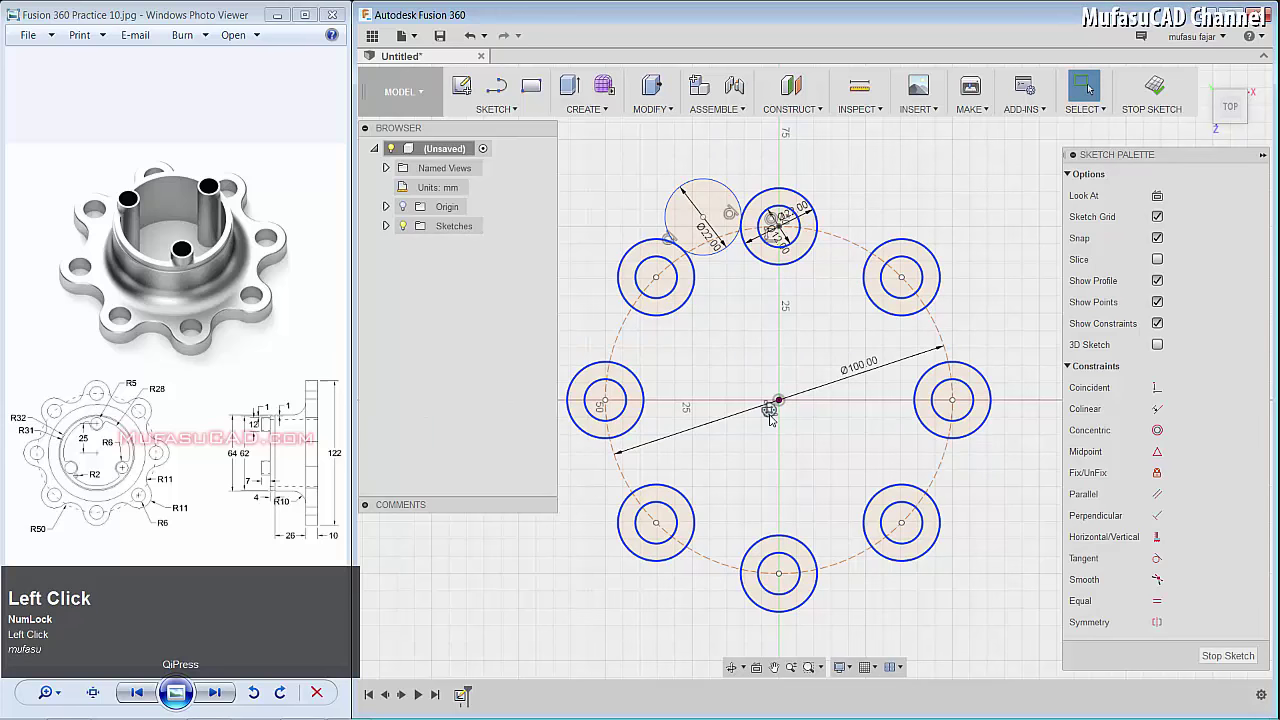
{"action": "left_click", "coordinate": [773, 417]}
{"action": "right_click", "coordinate": [773, 417]}
{"action": "left_click", "coordinate": [724, 398]}
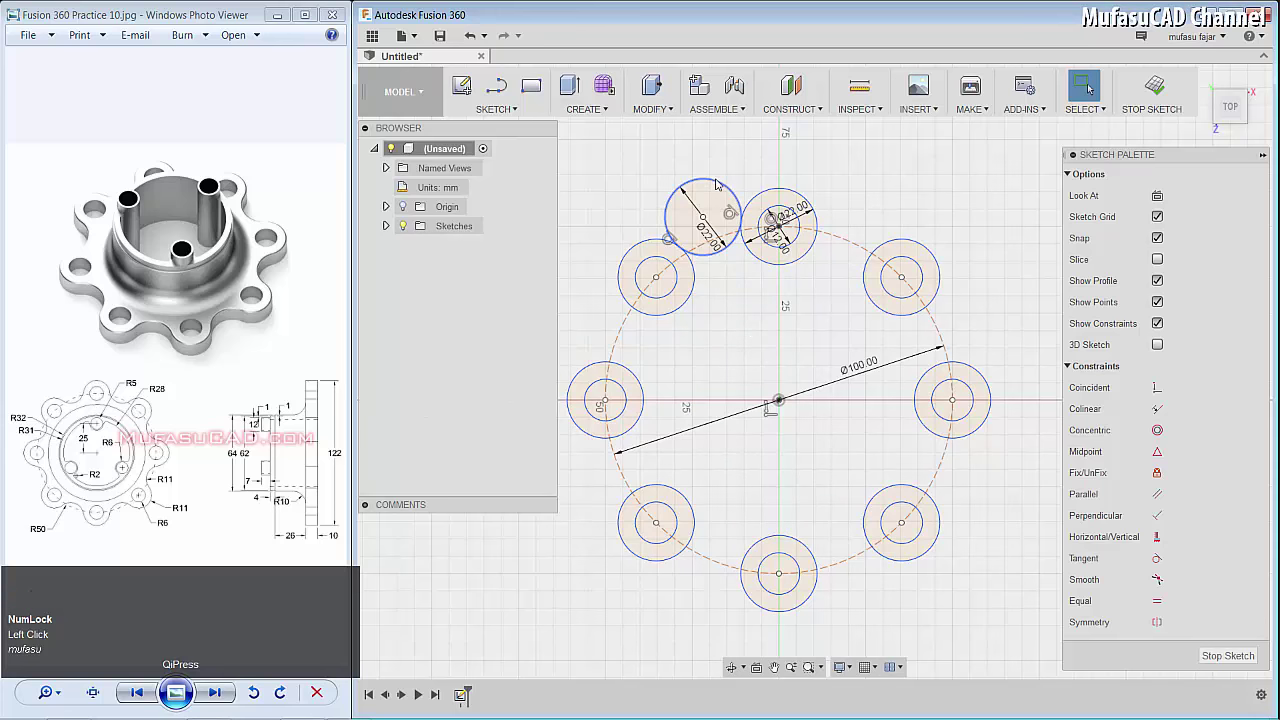
Circular-pattern the tangent 22 mm circle eight times about the origin
{"action": "left_click", "coordinate": [504, 112]}
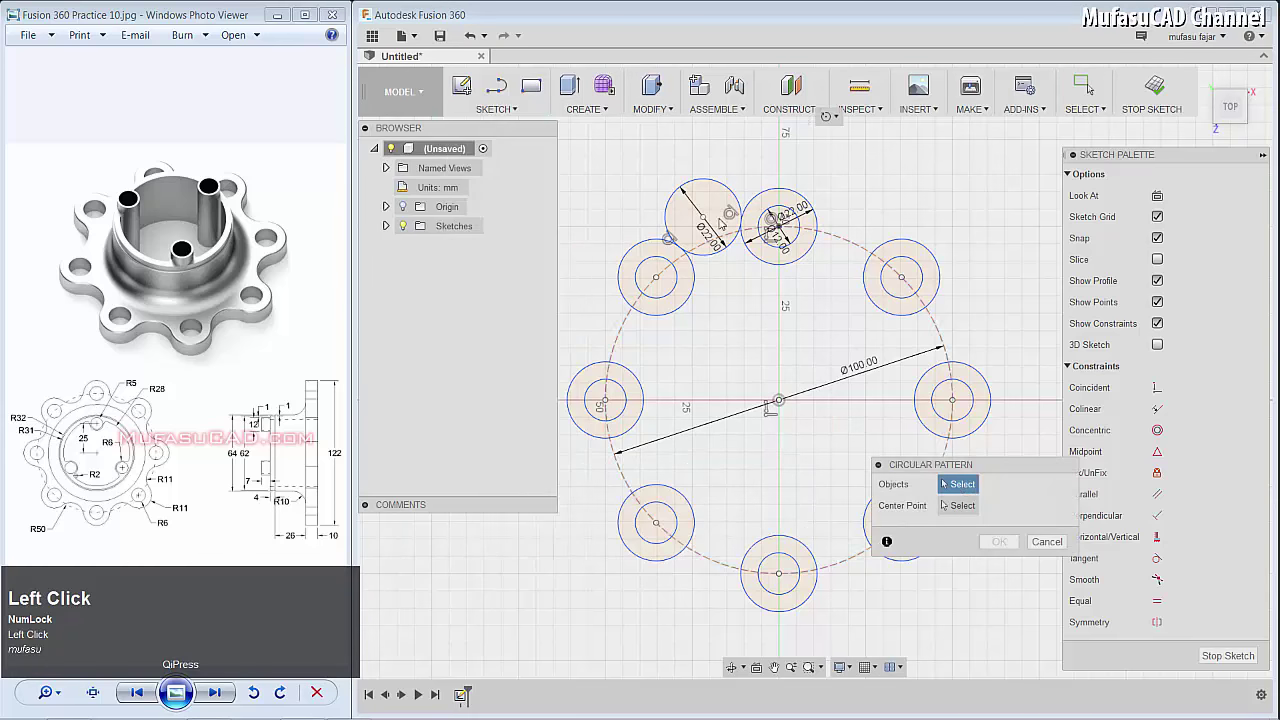
{"action": "left_click_drag", "start_coordinate": [729, 188], "coordinate": [942, 573]}
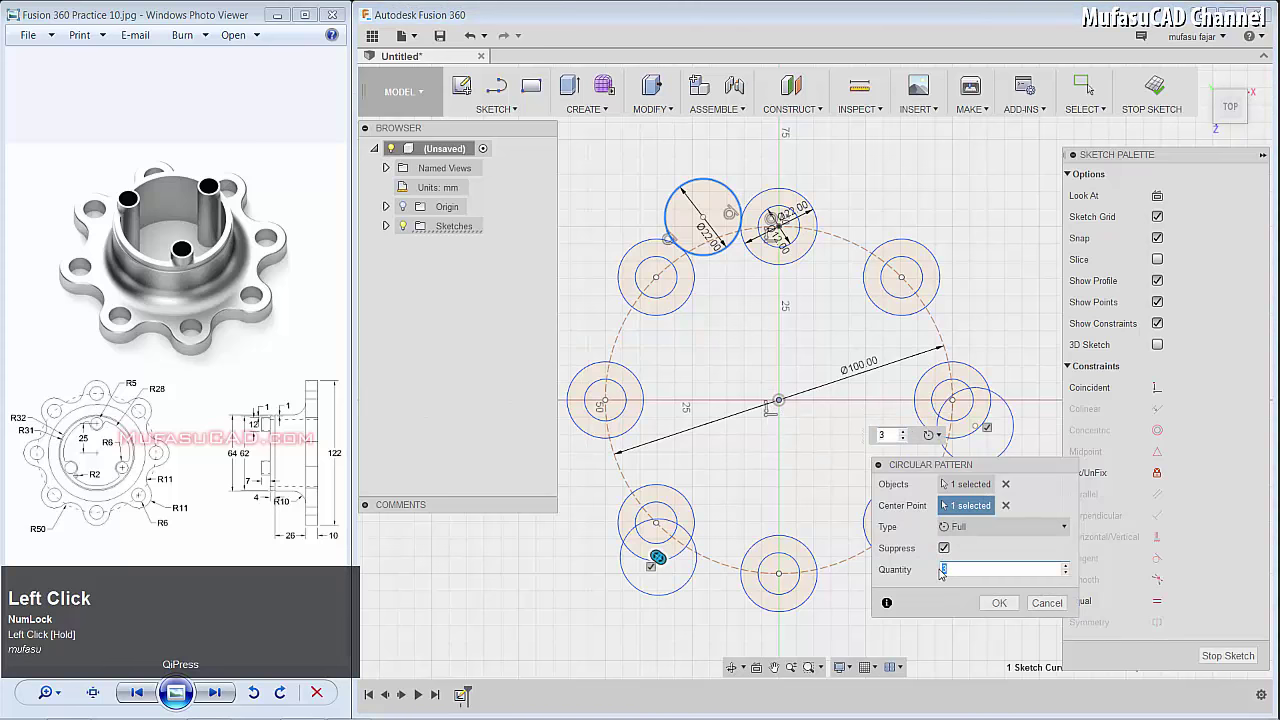
{"action": "key", "text": "8"}
{"action": "left_click", "coordinate": [1006, 608]}
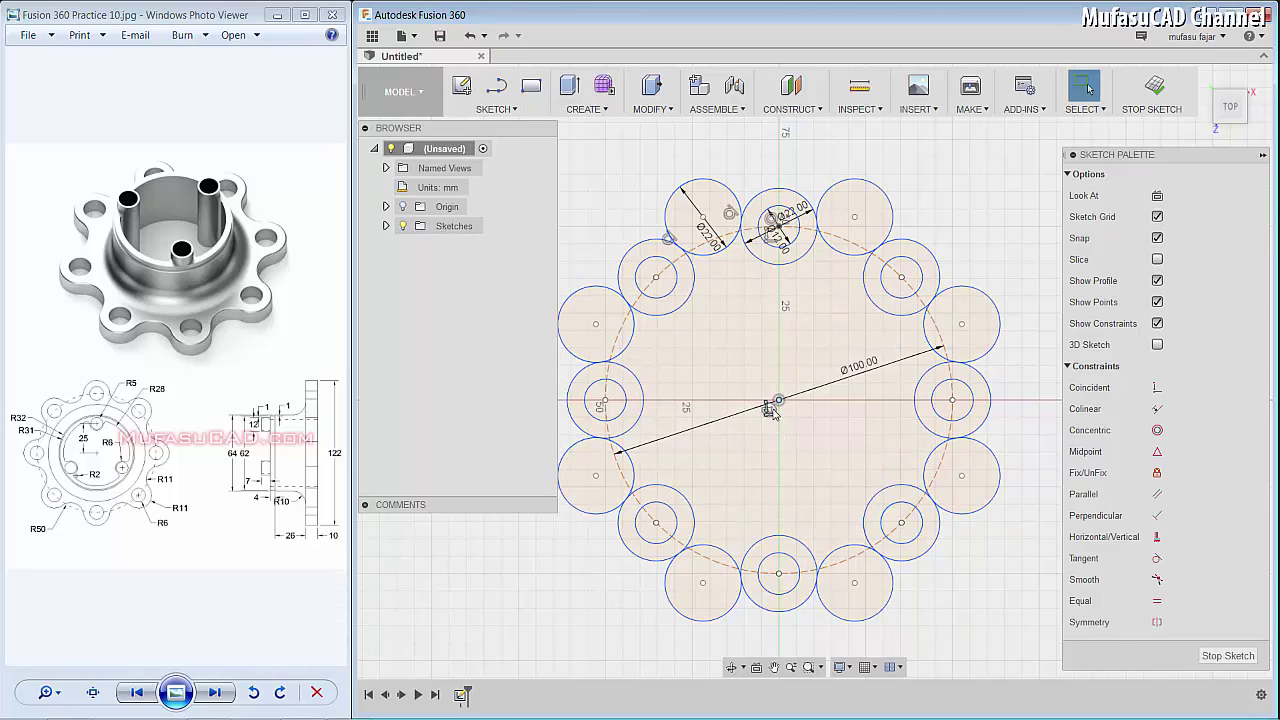
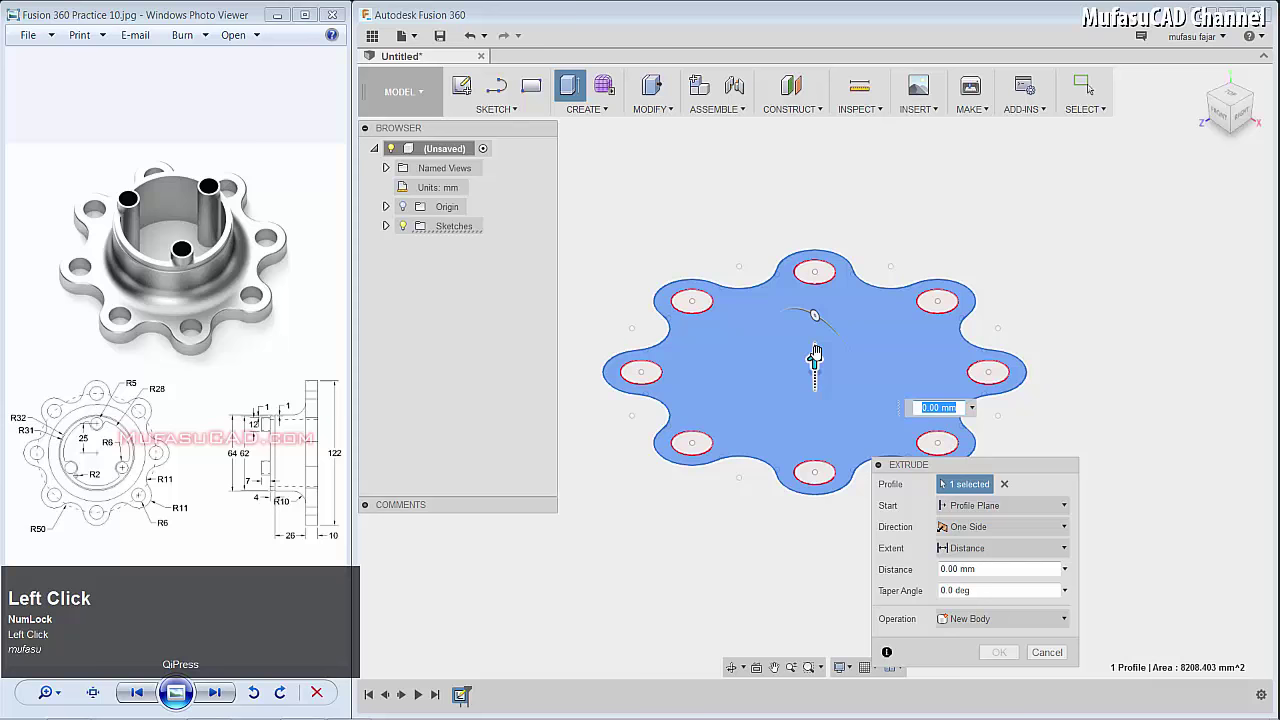
Set the flange profile extrusion distance to 10 mm
{"action": "key", "text": "1"}
{"action": "type", "text": "10"}
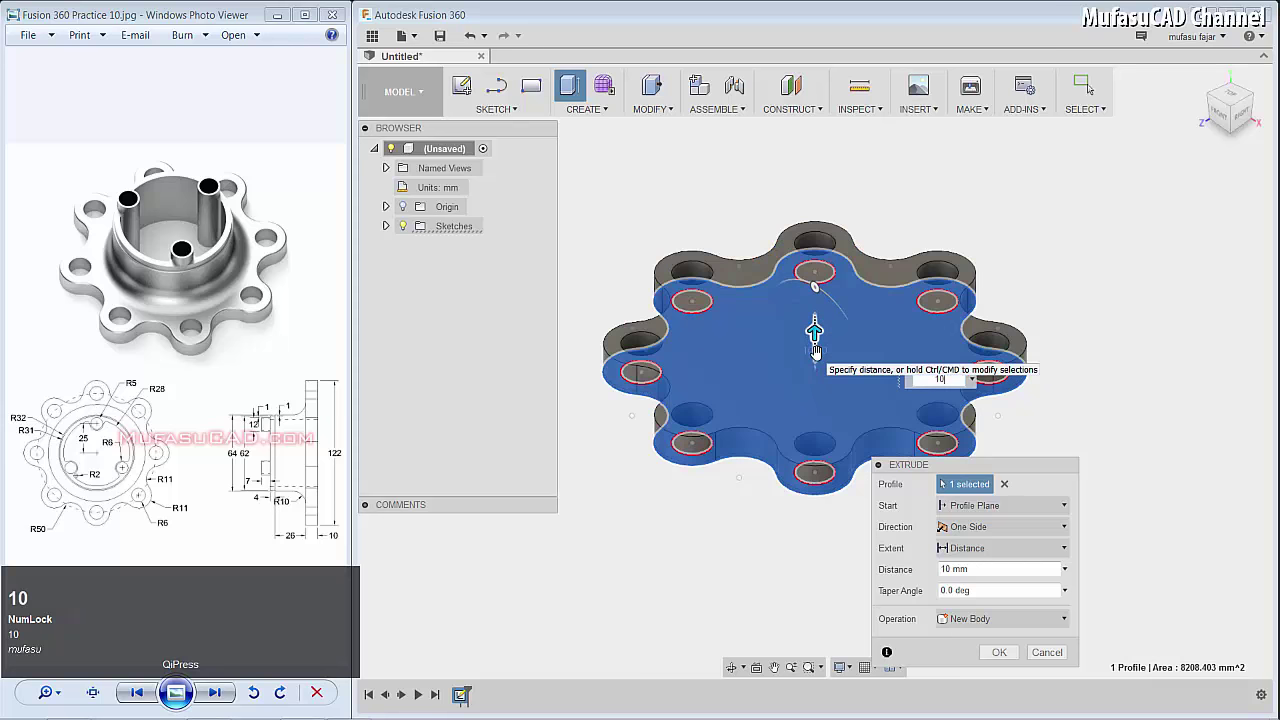
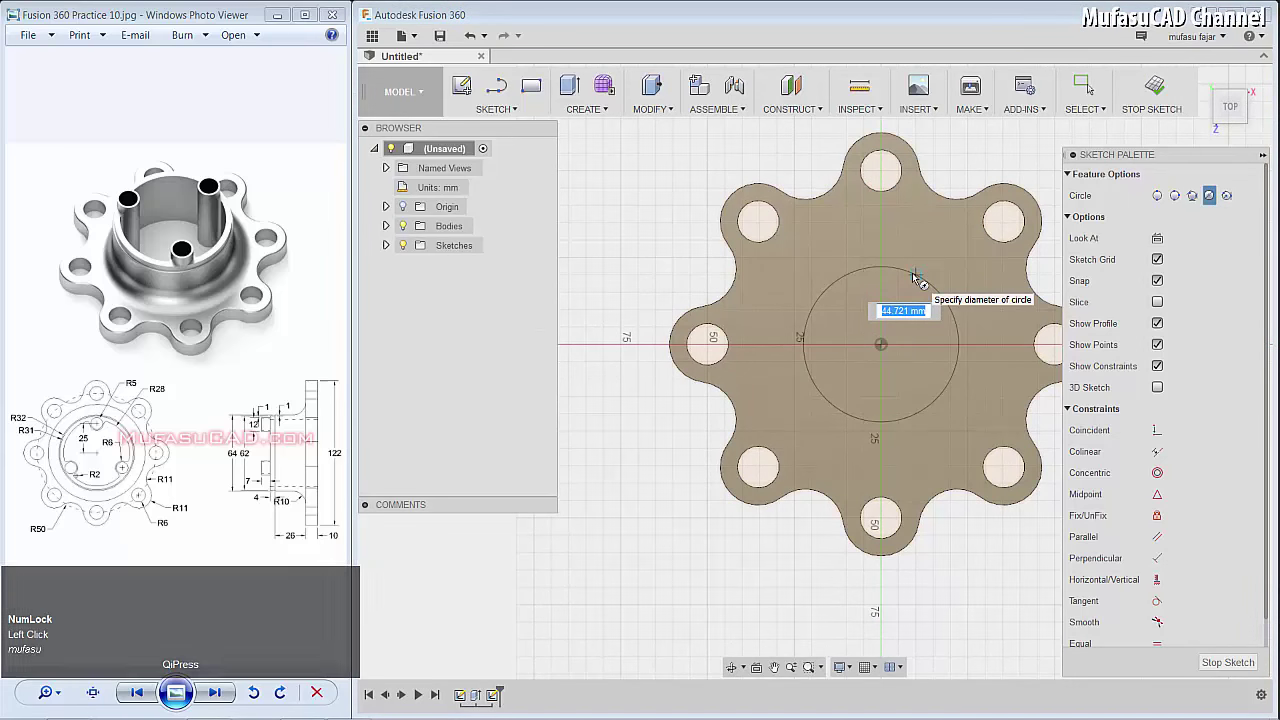
Size the boss circle to 64 mm and extrude its profile upward from the flange
{"action": "type", "text": "64"}
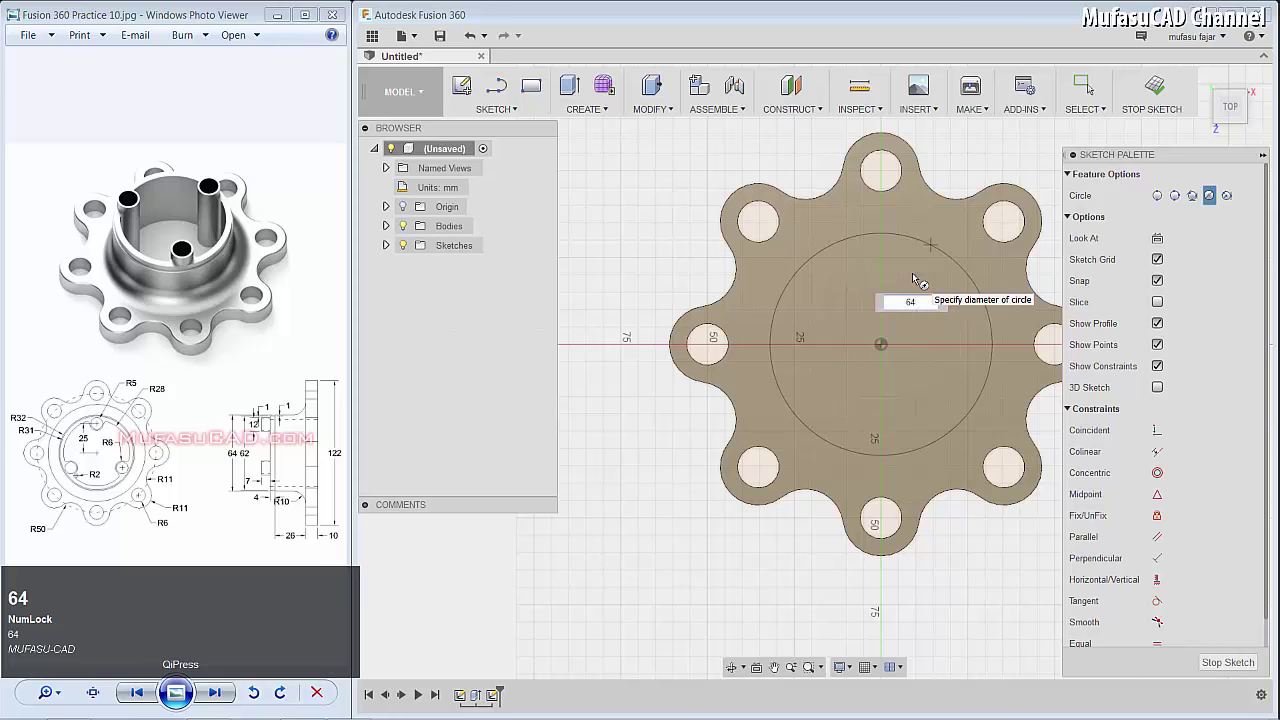
{"action": "key", "text": "Return"}
{"action": "double_click", "coordinate": [571, 94]}
{"action": "left_click", "coordinate": [841, 330]}
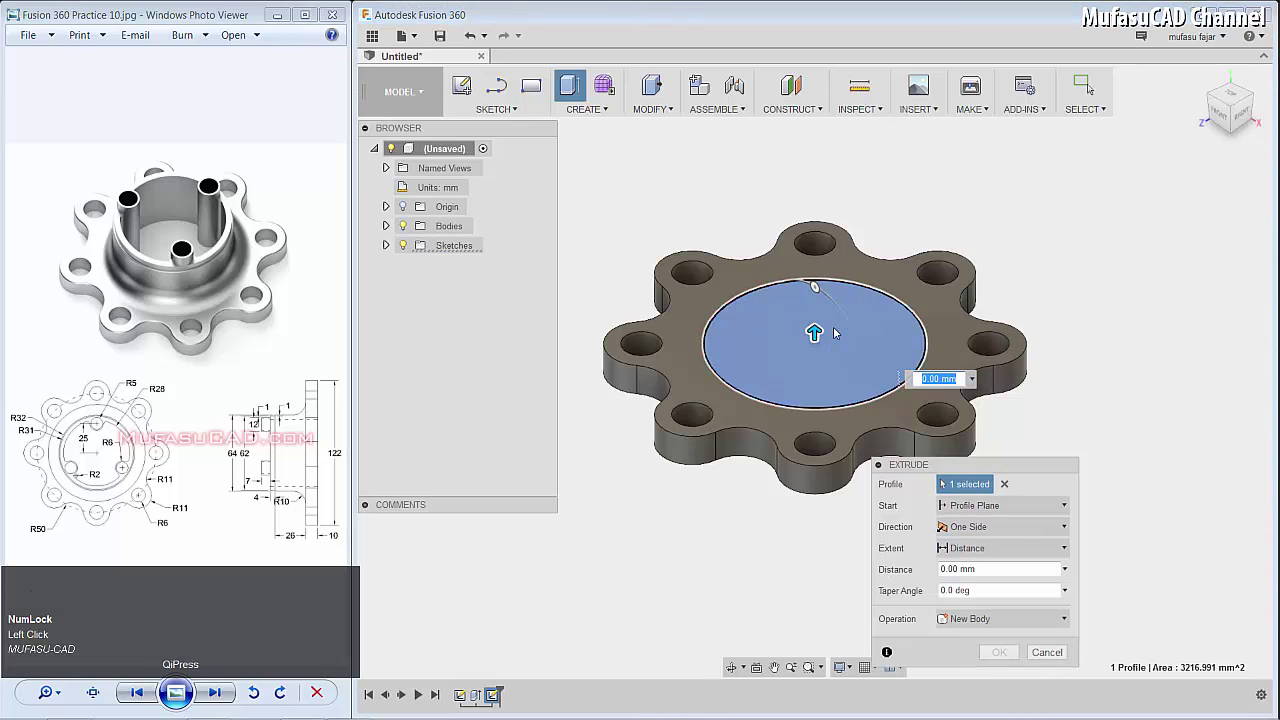
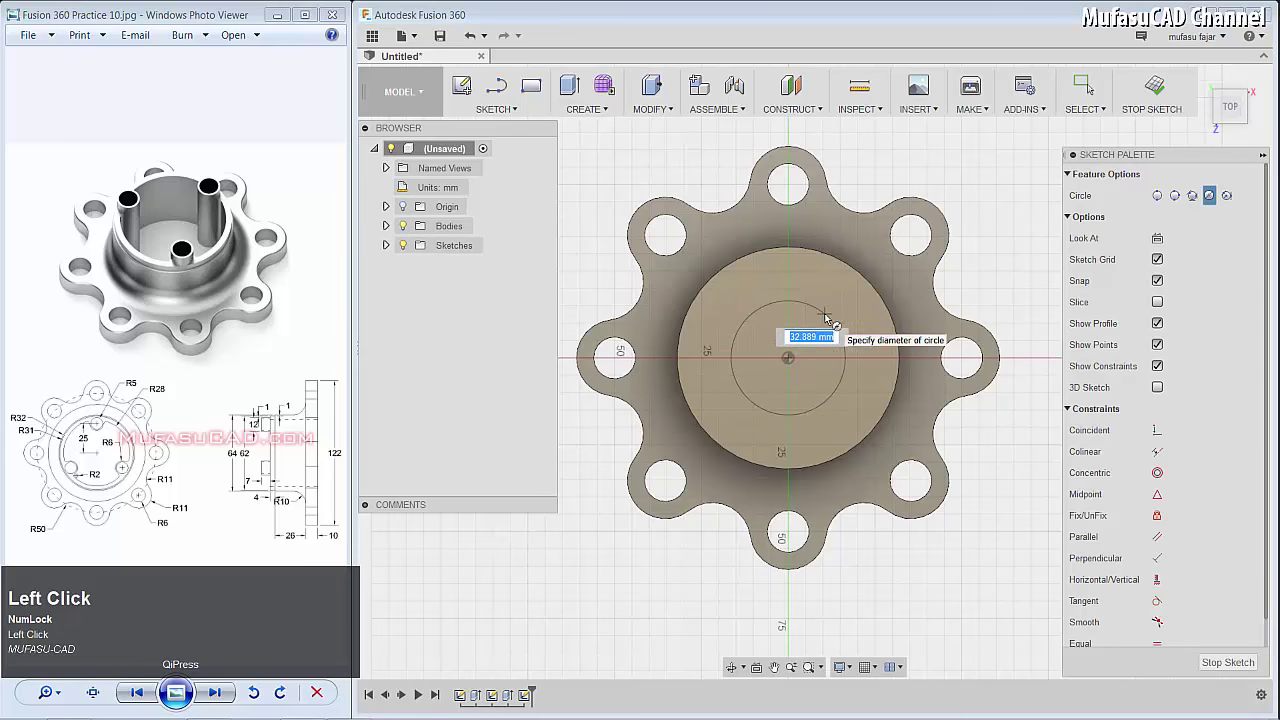
Sketch a 62 mm circle on the boss top and extrude it by 4 into a shallow pocket
{"action": "type", "text": "62"}
{"action": "key", "text": "Return"}
{"action": "key", "text": "e"}
{"action": "double_click", "coordinate": [834, 304]}
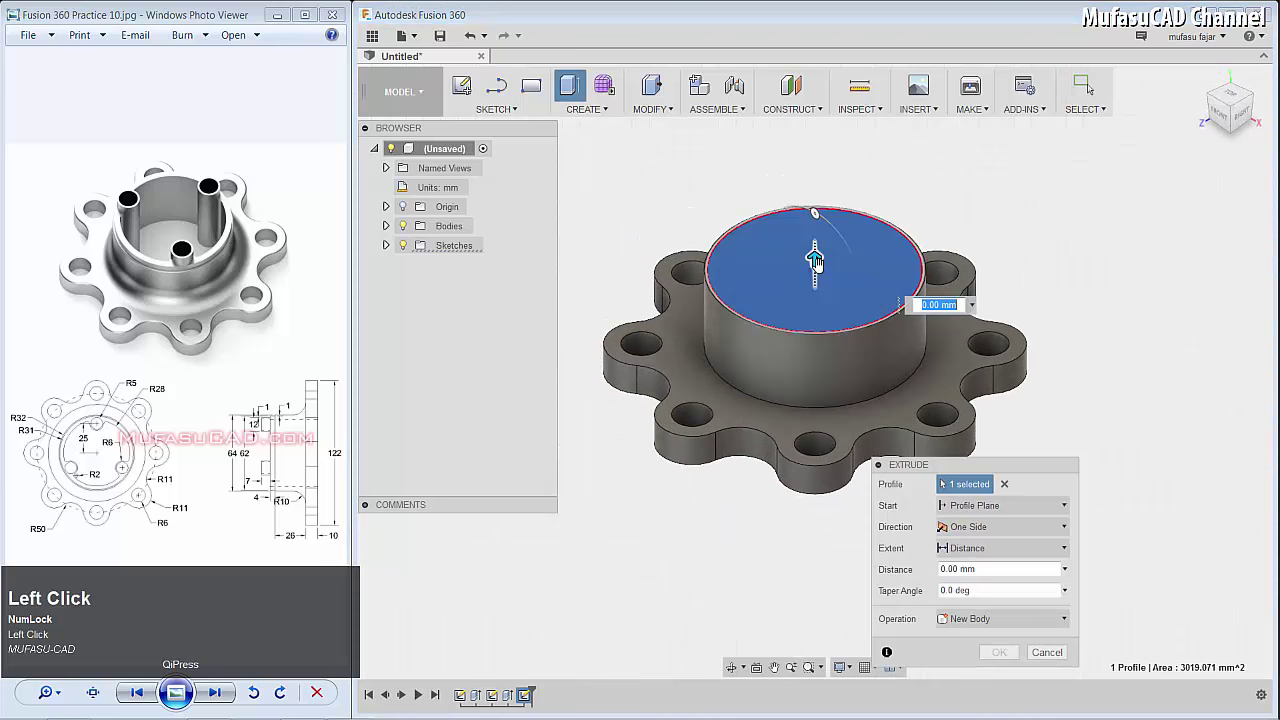
{"action": "key", "text": "4"}
{"action": "key", "text": "Return"}
{"action": "scroll", "scroll_direction": "down", "scroll_amount": 3}
{"action": "key", "text": "f"}
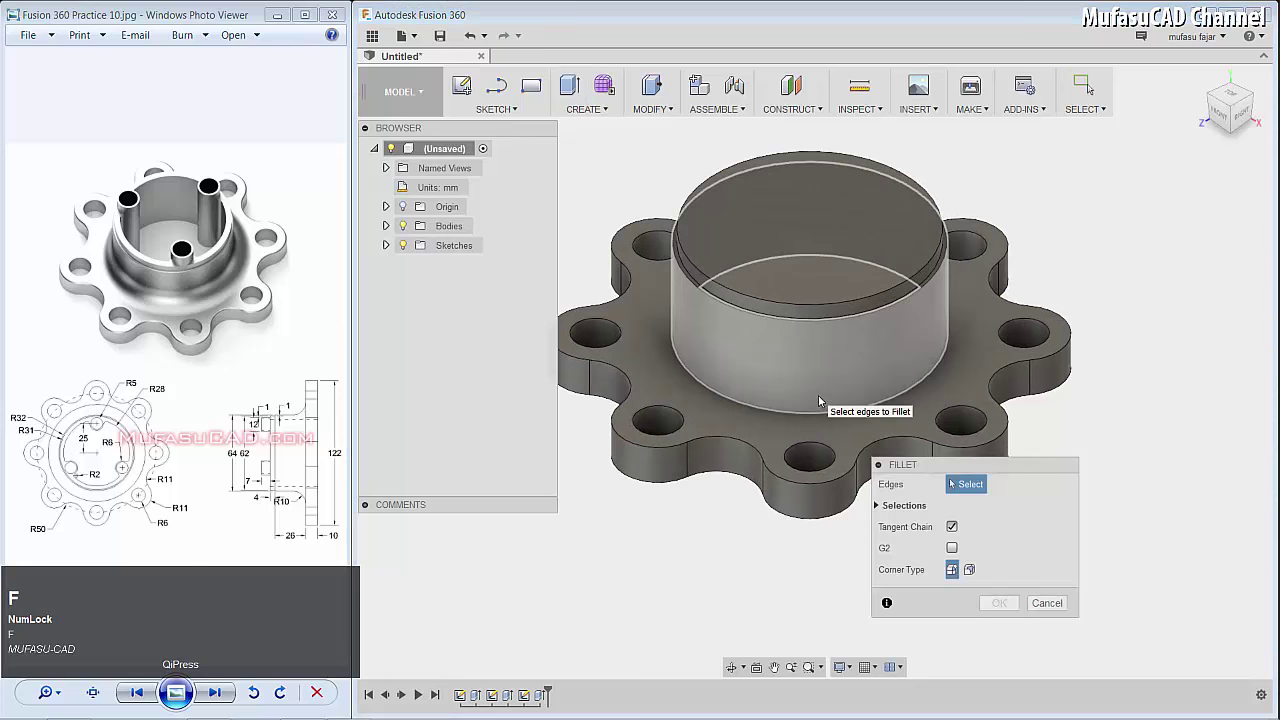
Fillet the flange's lobed top edge 1 mm and the boss-to-flange edge 10 mm
{"action": "left_click", "coordinate": [744, 446]}
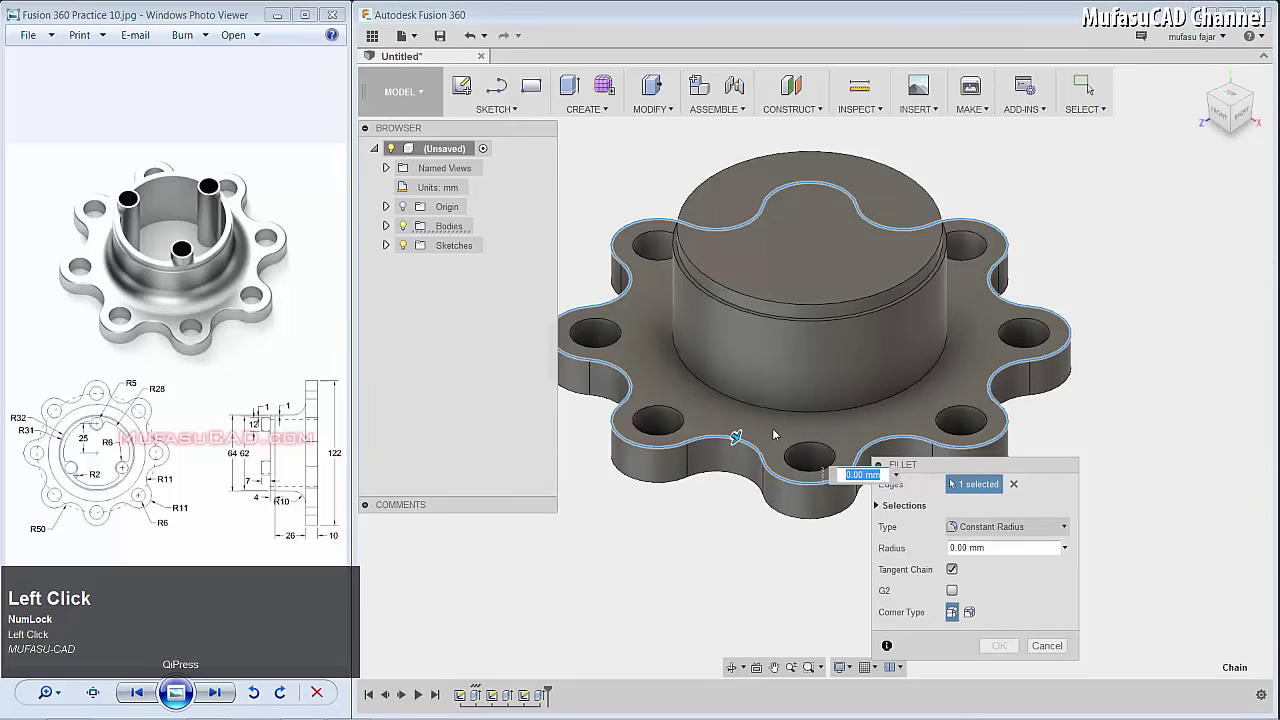
{"action": "type", "text": "1"}
{"action": "key", "text": "Return"}
{"action": "key", "text": "f"}
{"action": "double_click", "coordinate": [785, 416]}
{"action": "type", "text": "10"}
{"action": "key", "text": "Return"}
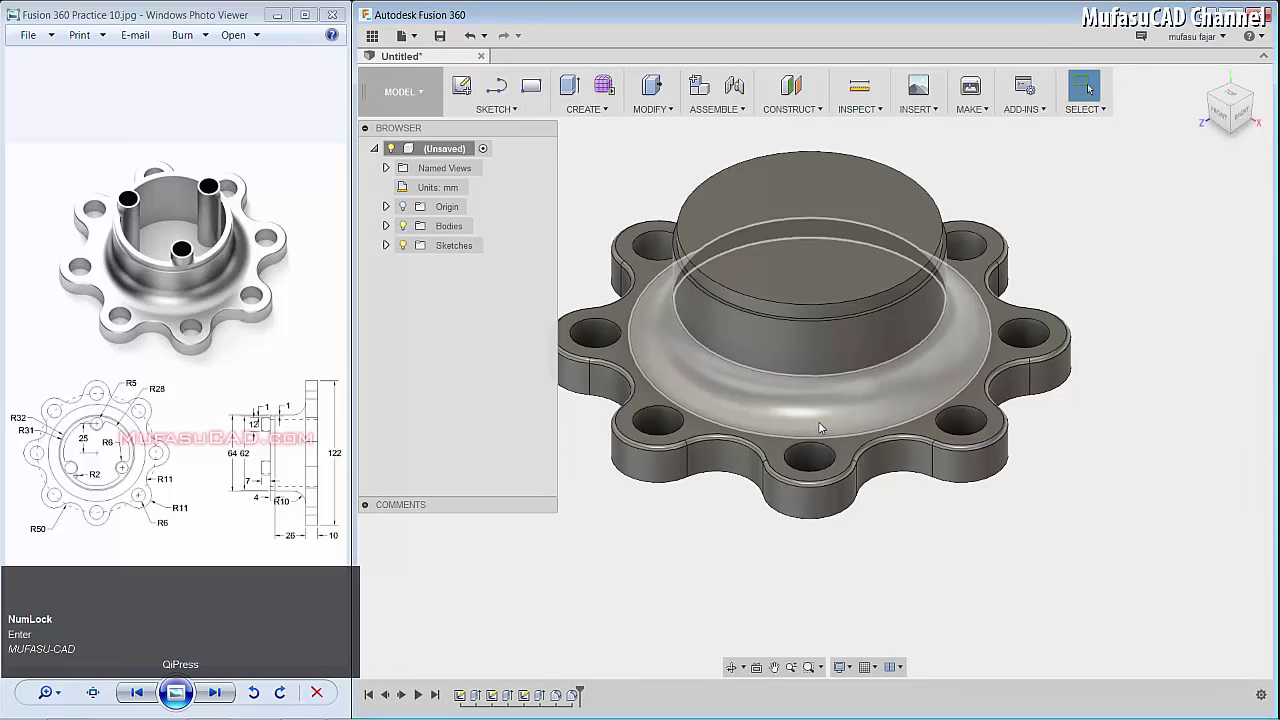
Fillet the boss top rim 0.5 mm and begin a sketch on the boss top face
{"action": "key", "text": "f"}
{"action": "left_click", "coordinate": [899, 312]}
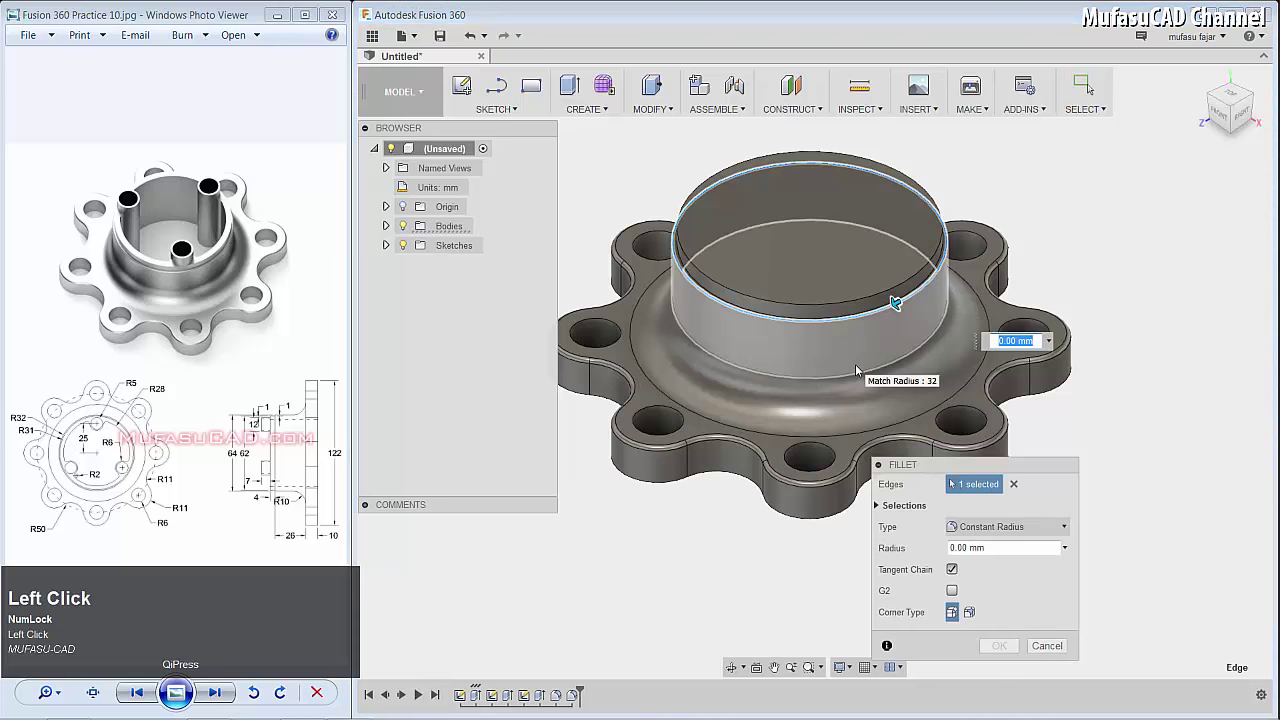
{"action": "type", "text": "0."}
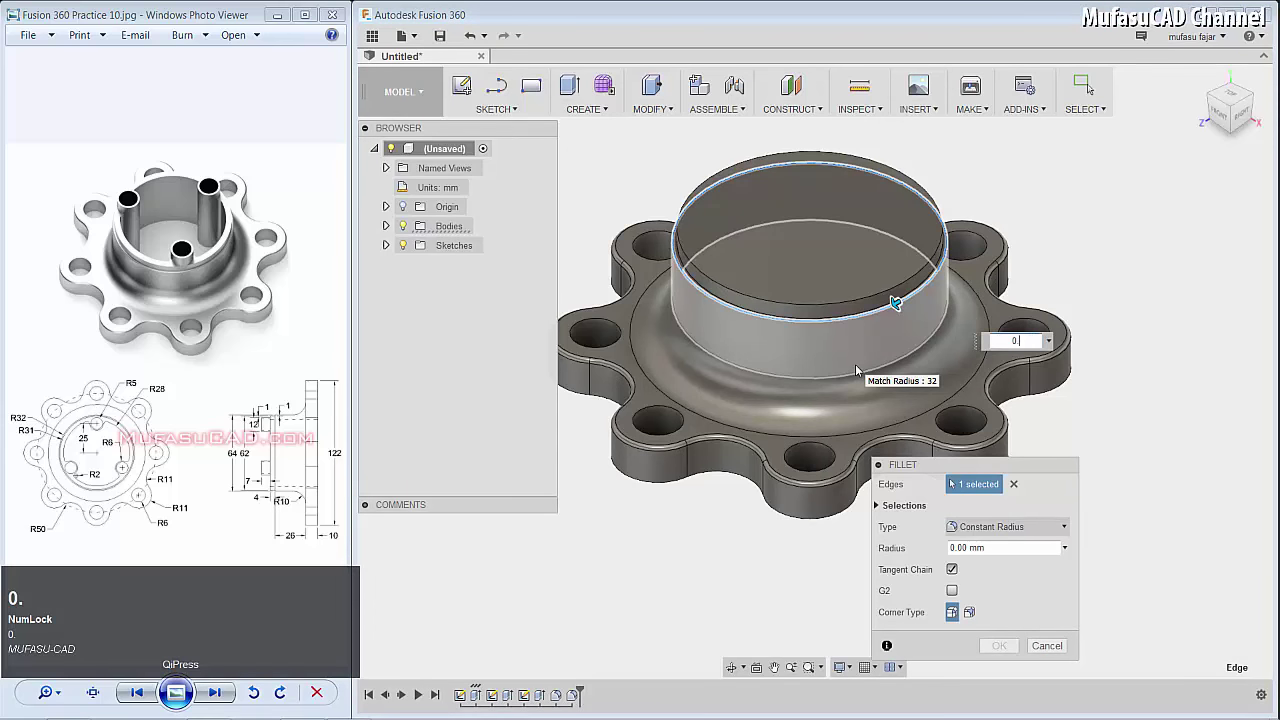
{"action": "type", "text": "5"}
{"action": "key", "text": "Return"}
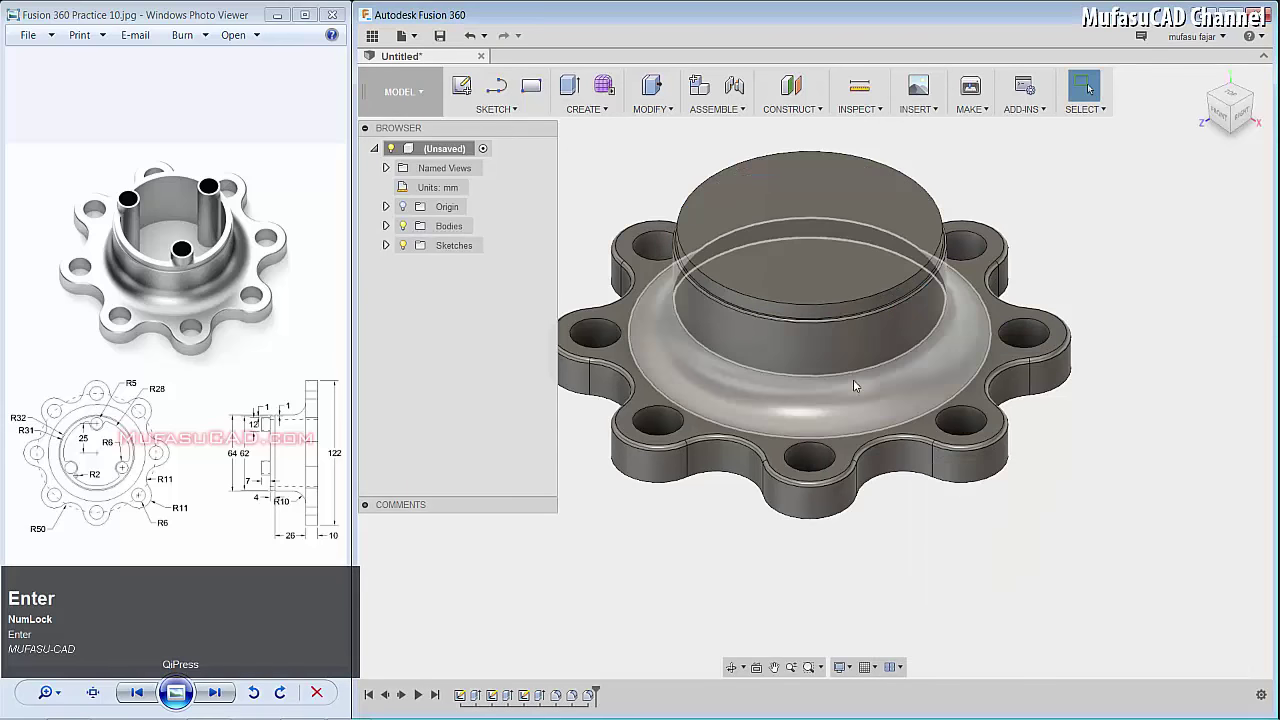
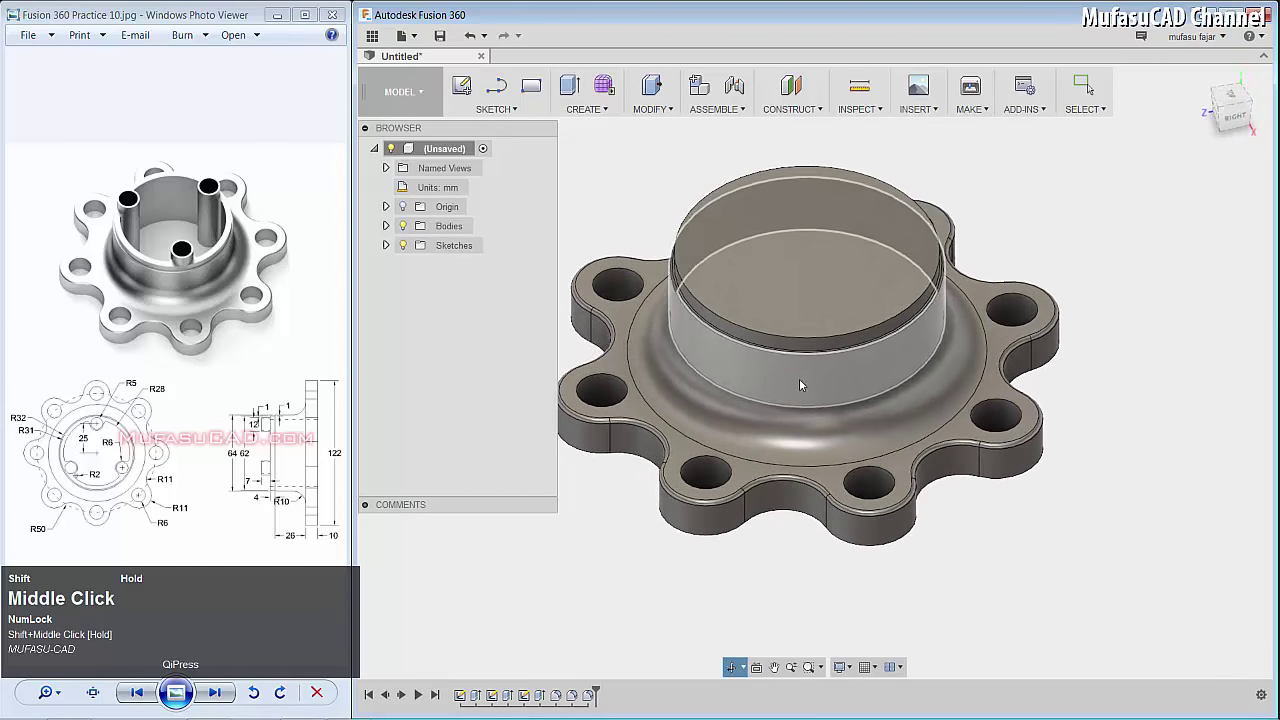
{"action": "key", "text": "c"}
{"action": "left_click", "coordinate": [923, 325]}
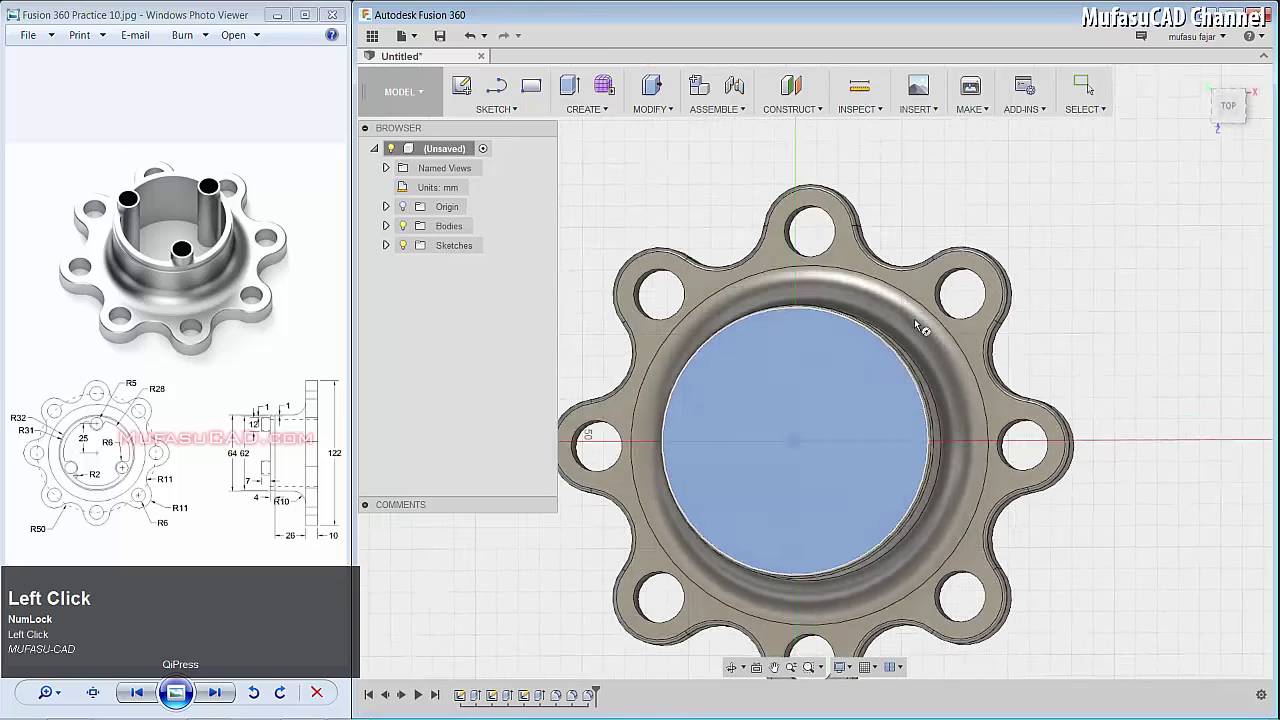
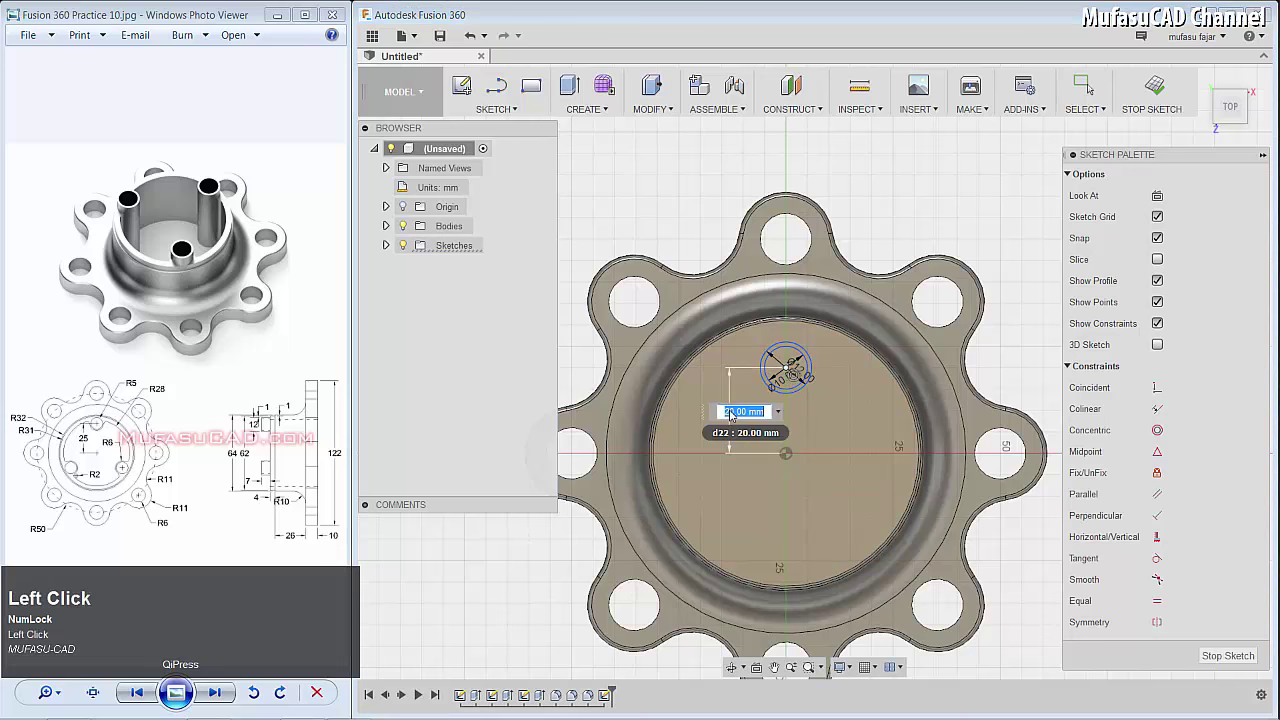
Dimension the small circle pair 25 mm from the boss centre
{"action": "type", "text": "25"}
{"action": "key", "text": "Return"}
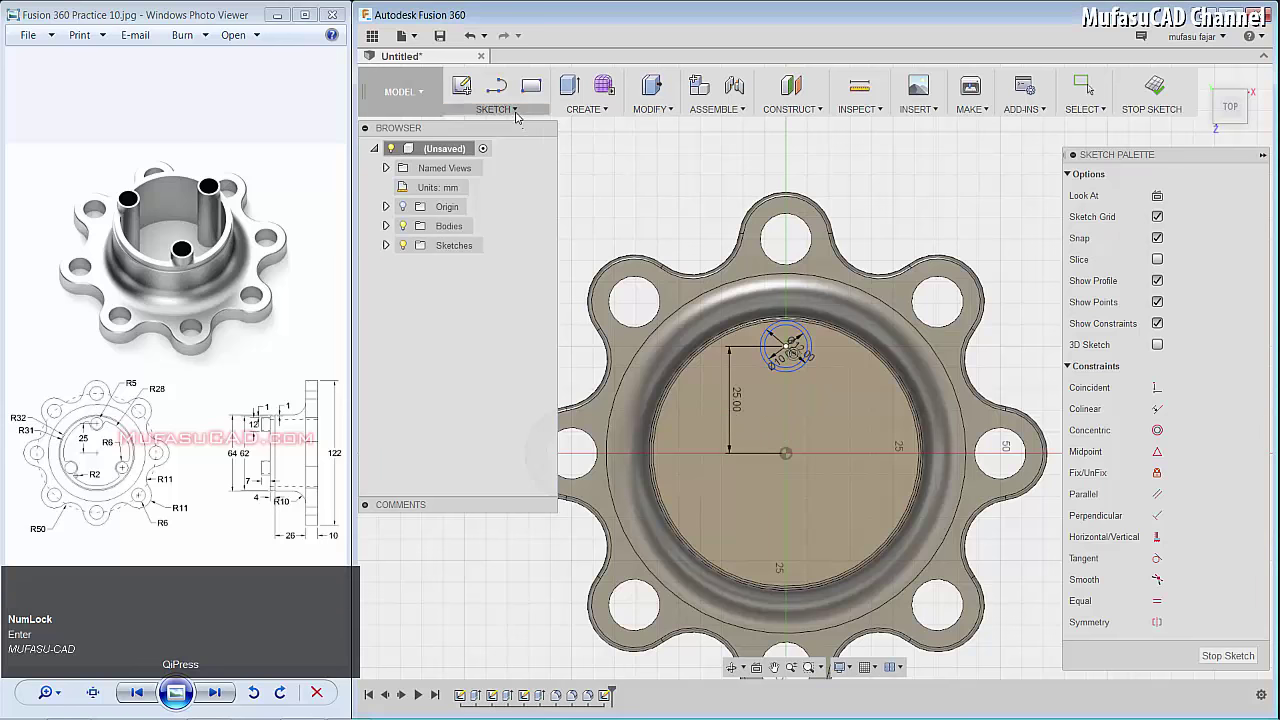
Circular-pattern the circle pair three times about the sketch centre
{"action": "left_click", "coordinate": [517, 115]}
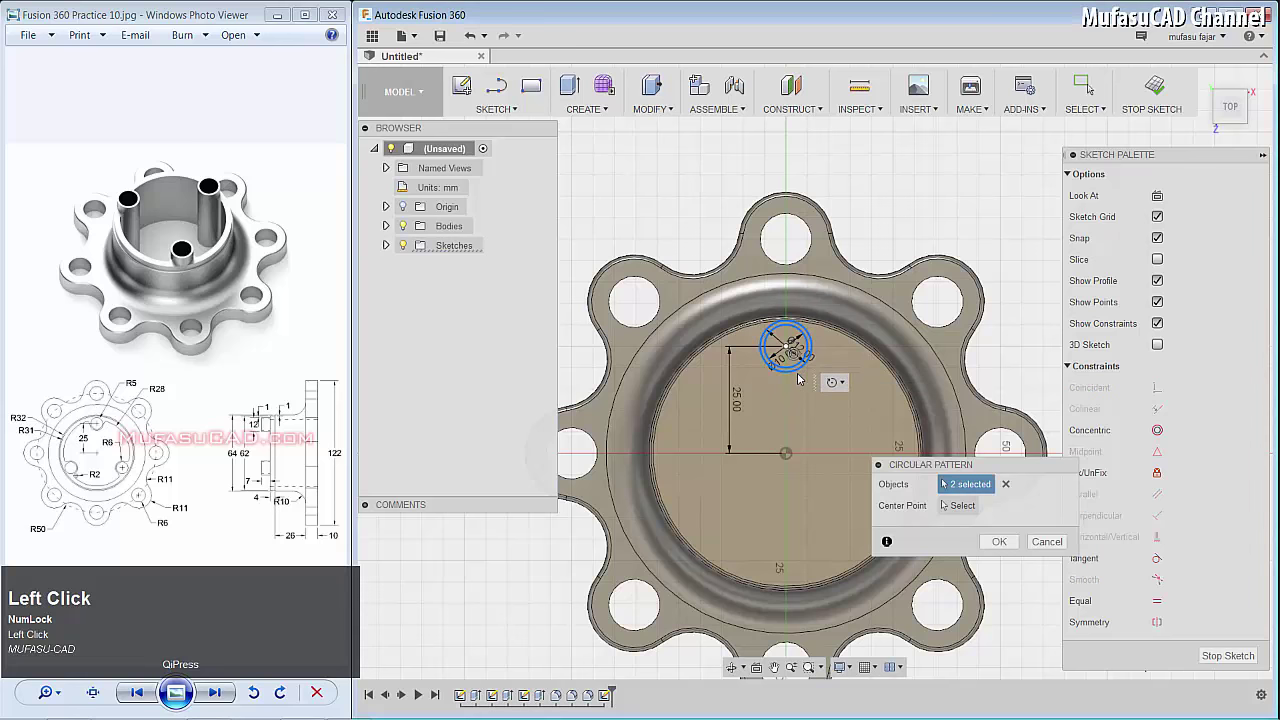
{"action": "left_click", "coordinate": [788, 456]}
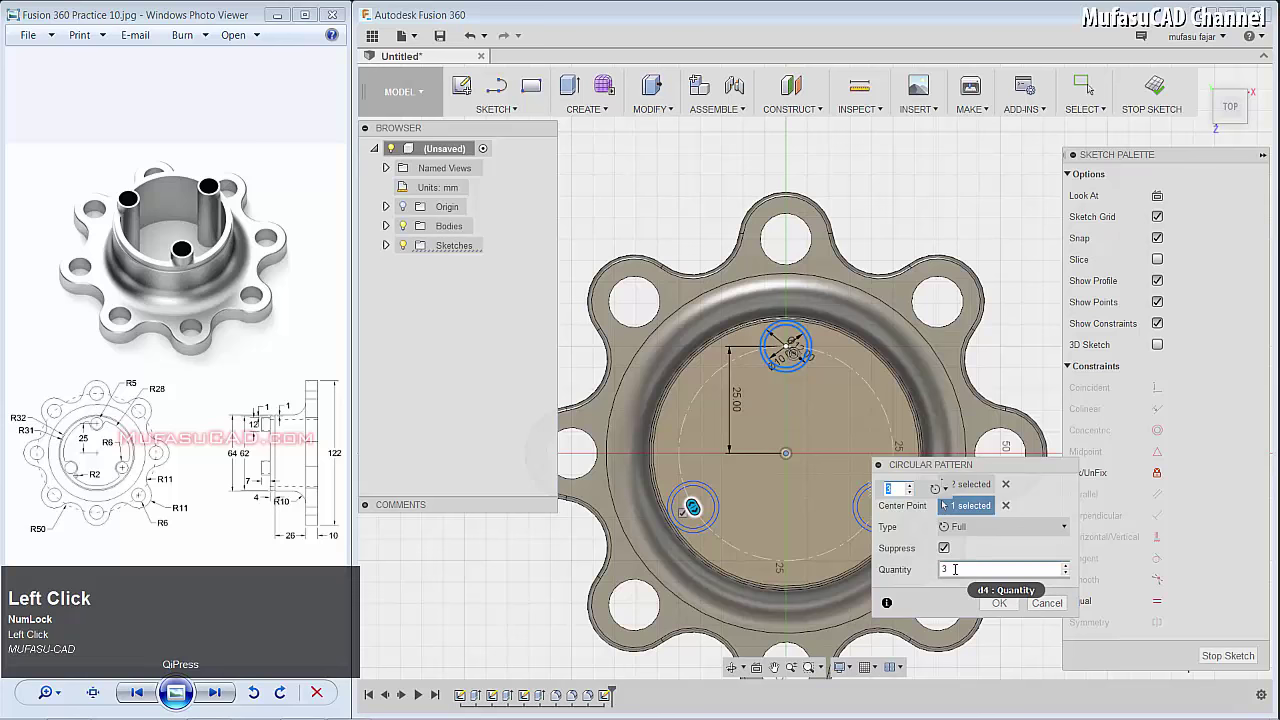
{"action": "left_click", "coordinate": [1001, 602]}
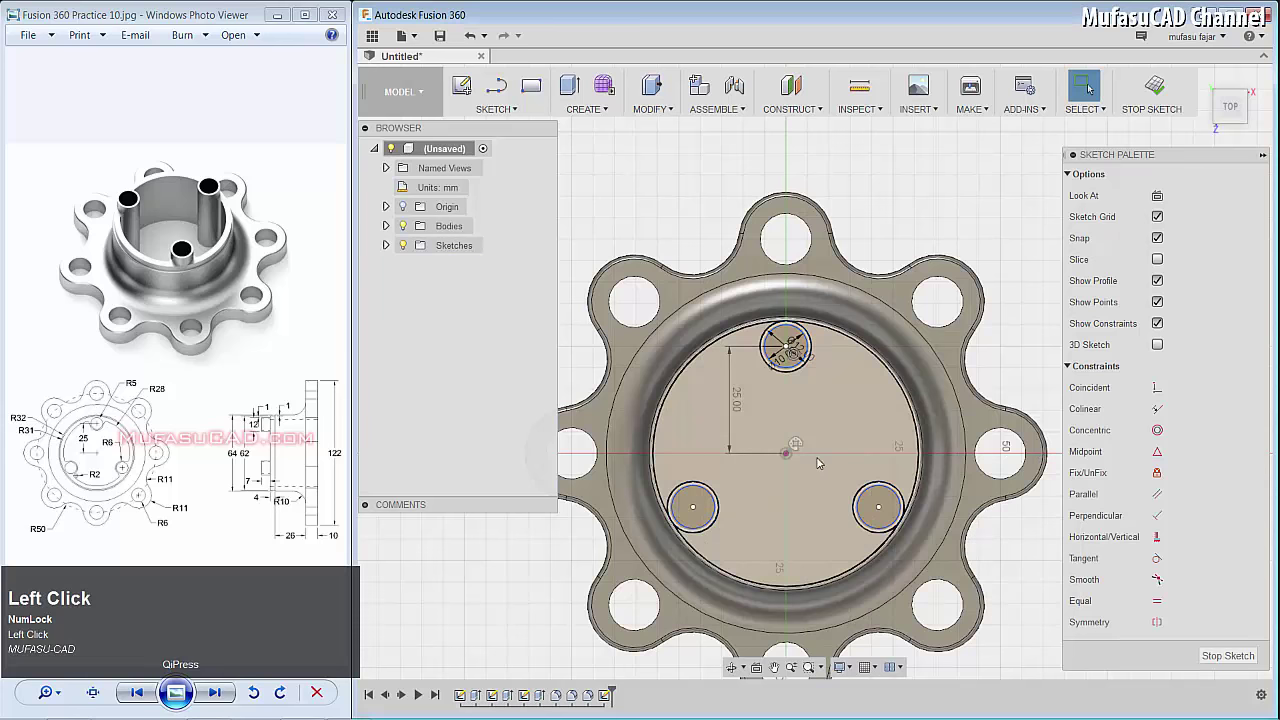
Draw a 56 mm centre circle passing through the patterned pairs
{"action": "left_click", "coordinate": [805, 448]}
{"action": "right_click", "coordinate": [799, 448]}
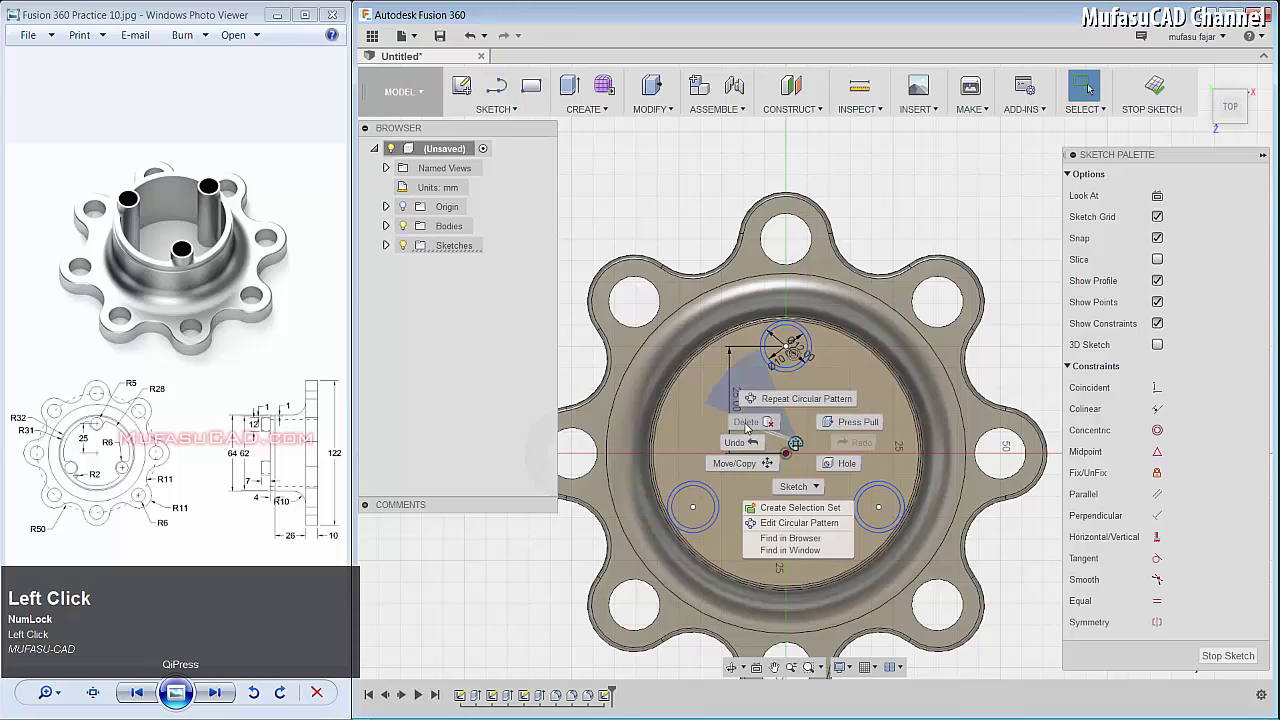
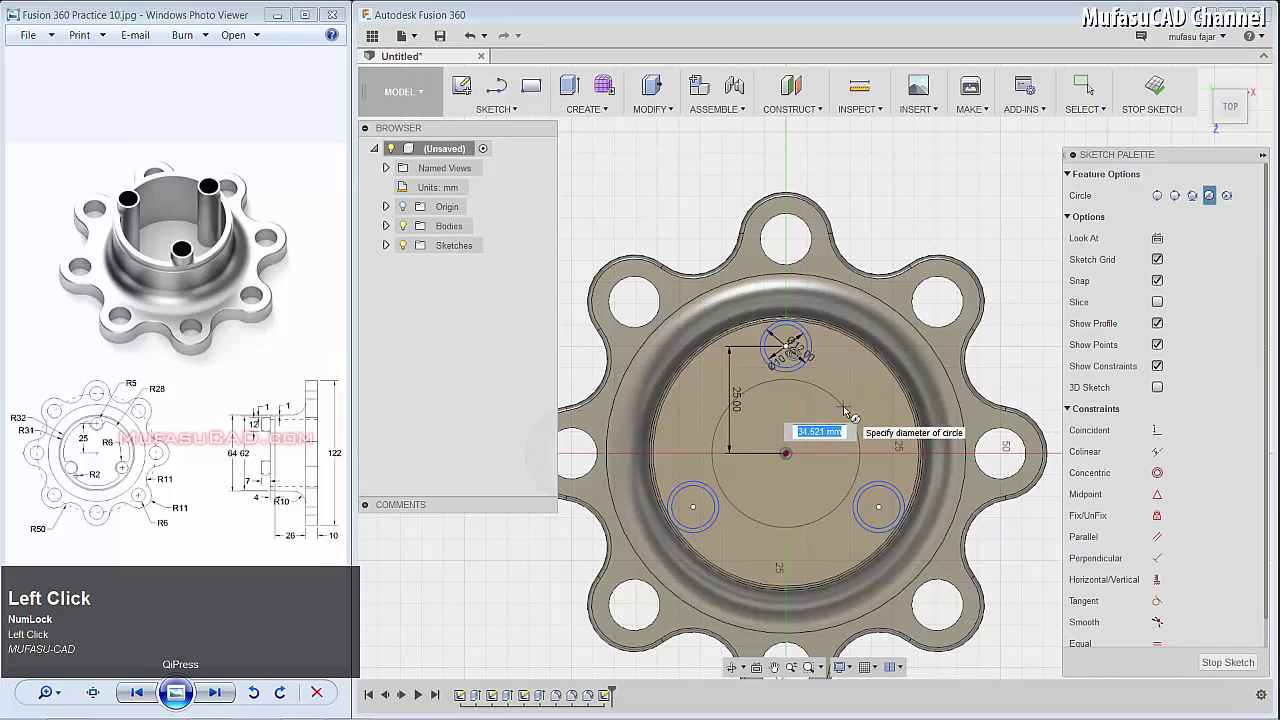
{"action": "type", "text": "56"}
{"action": "key", "text": "Return"}
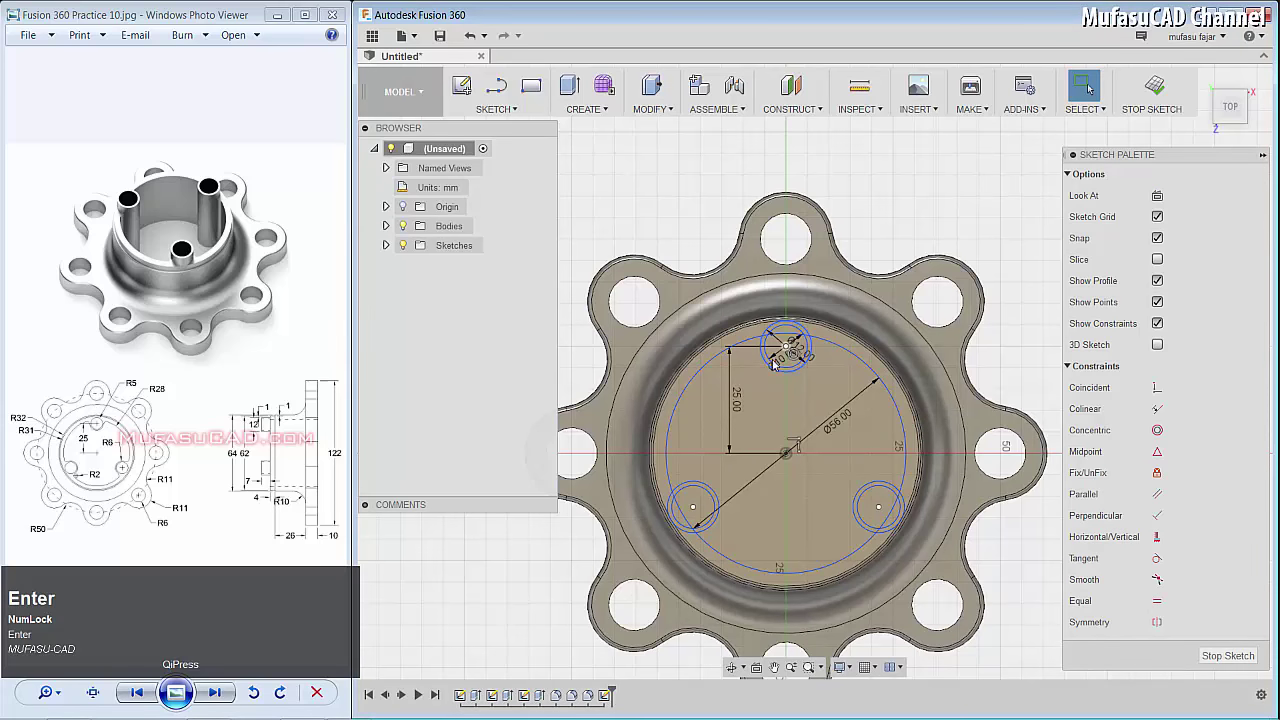
{"action": "scroll", "scroll_direction": "down", "scroll_amount": 3}
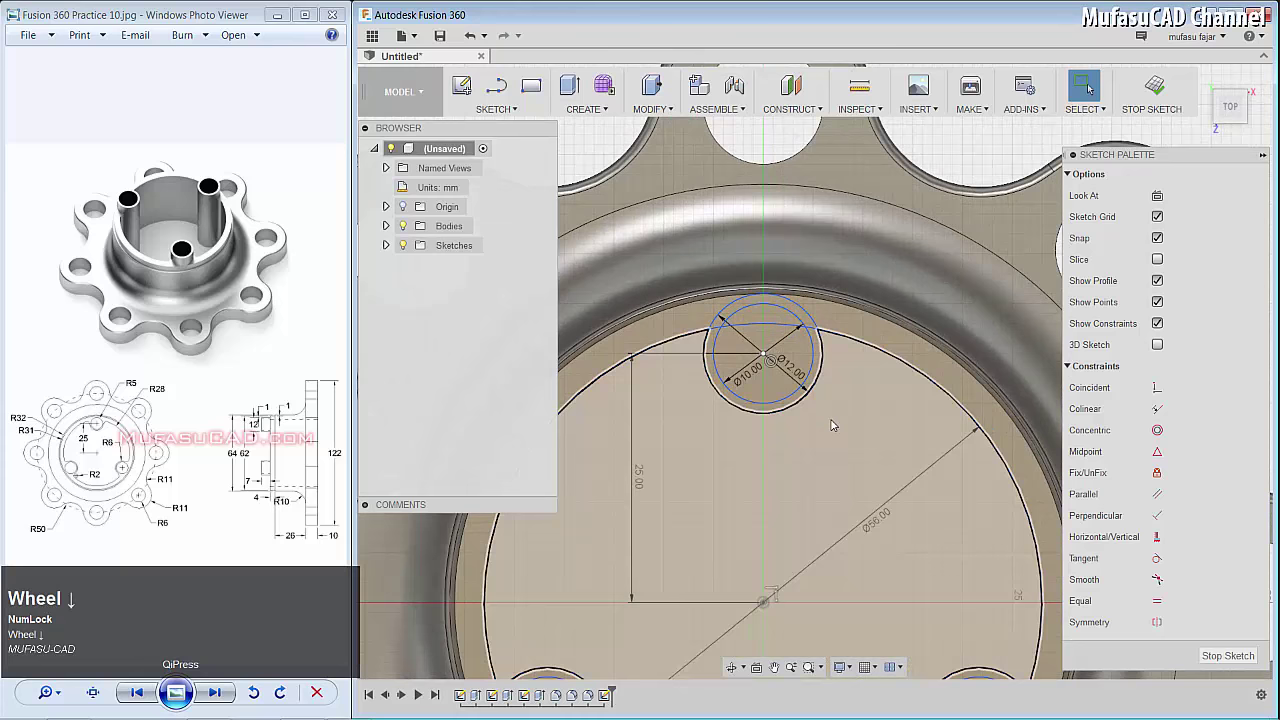
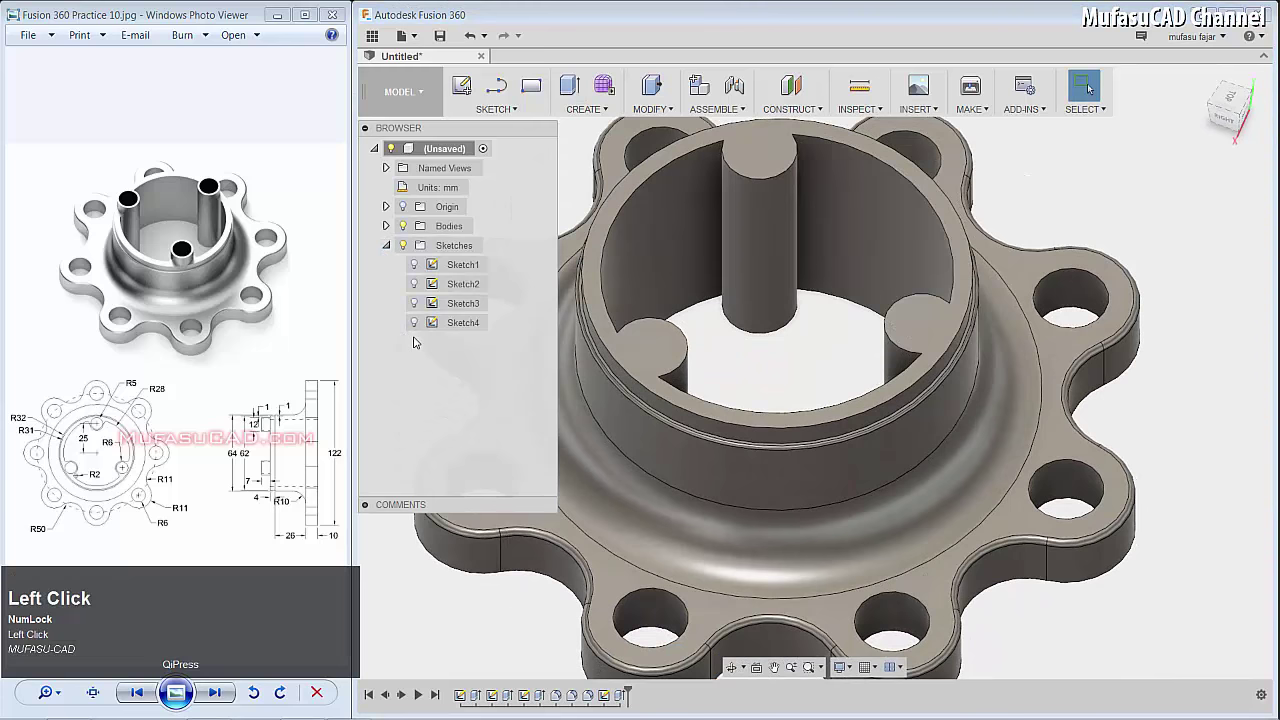
Show Sketch4 and cut 7 mm bores down the three posts from its circles
{"action": "left_click", "coordinate": [417, 325]}
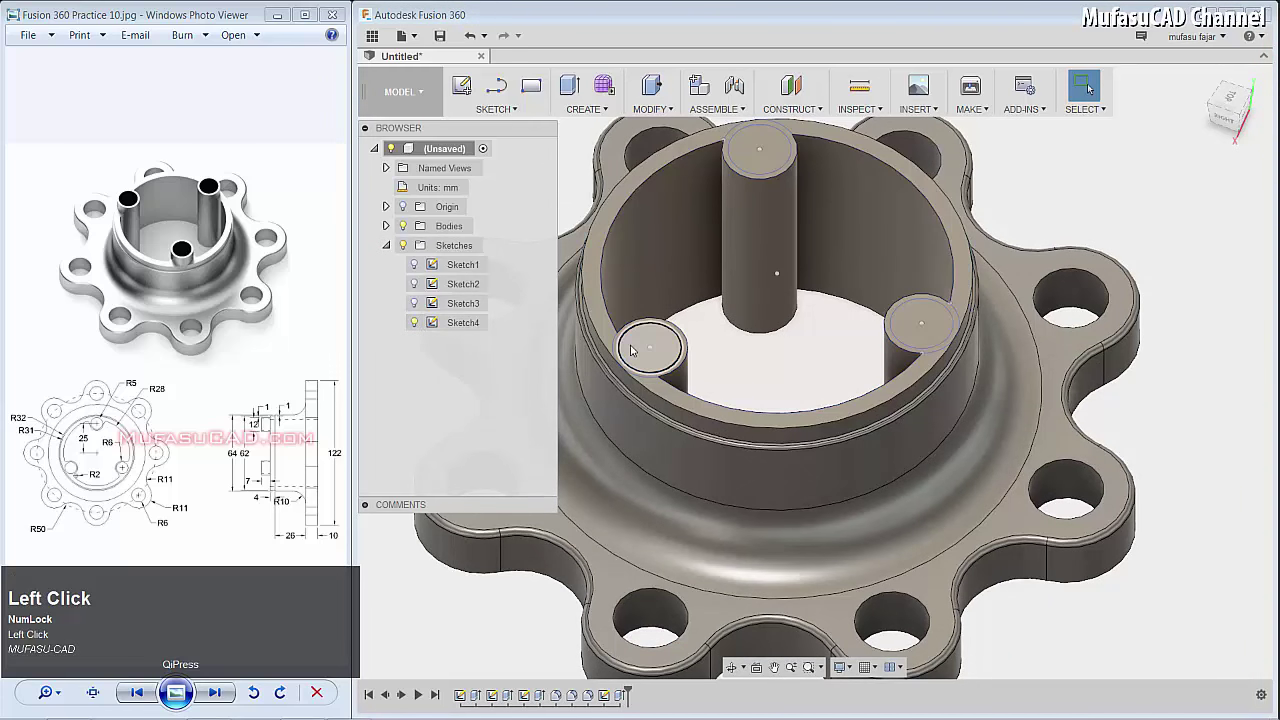
{"action": "key", "text": "e"}
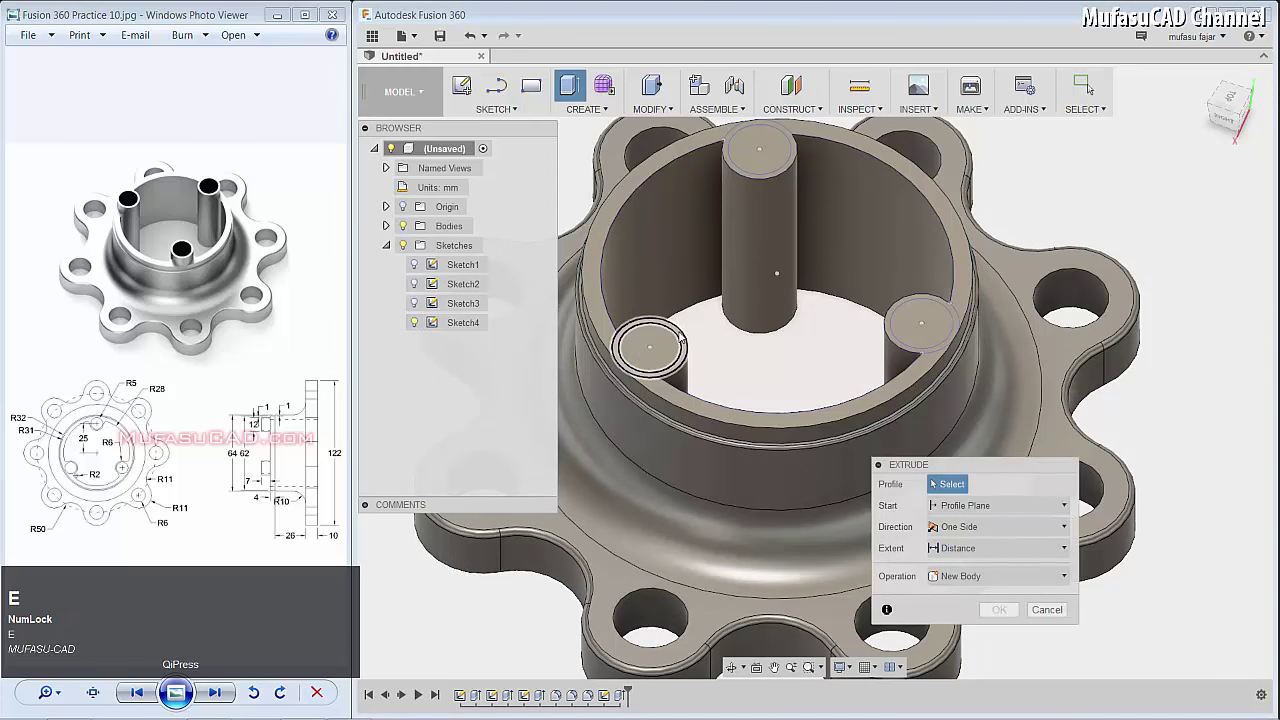
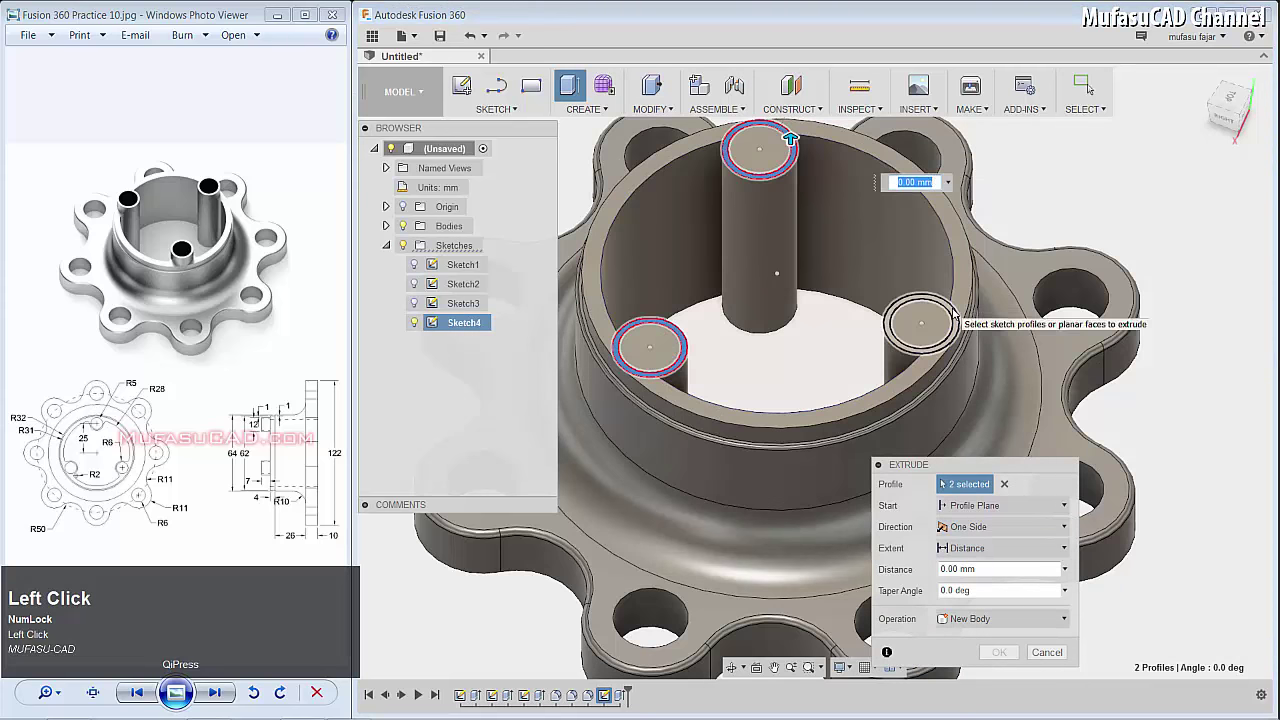
{"action": "key", "text": "7"}
{"action": "key", "text": "Return"}
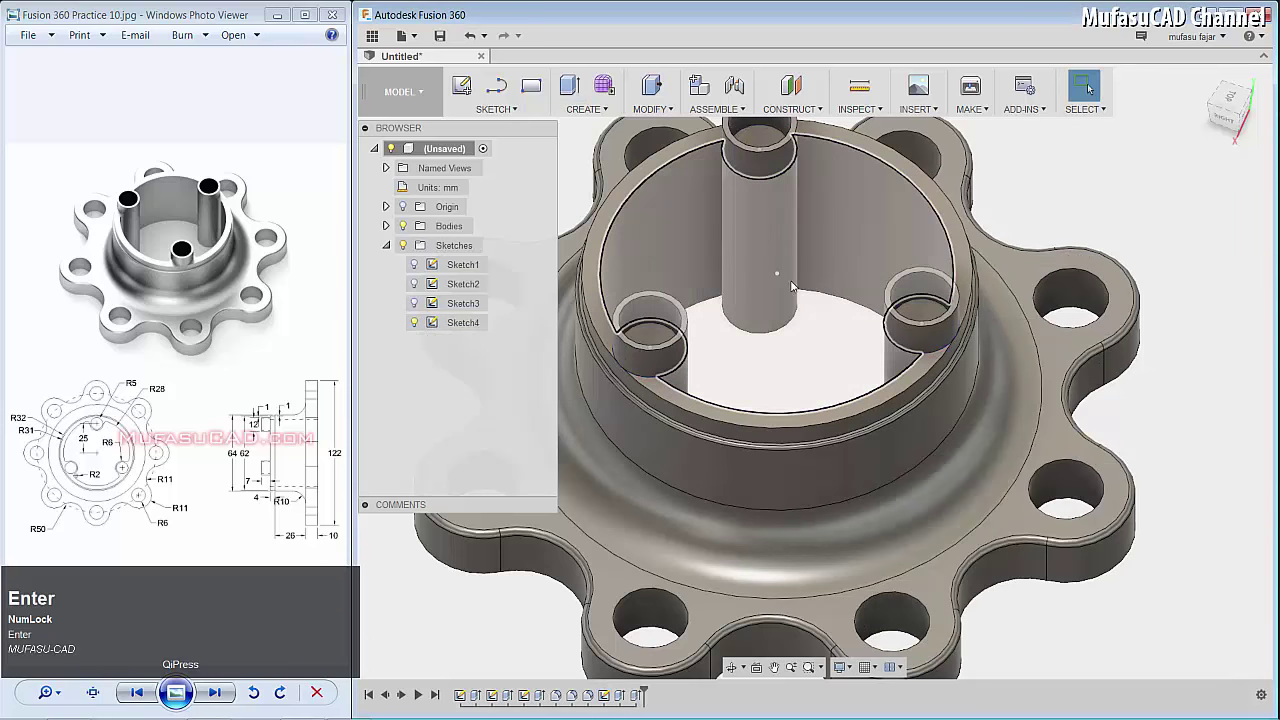
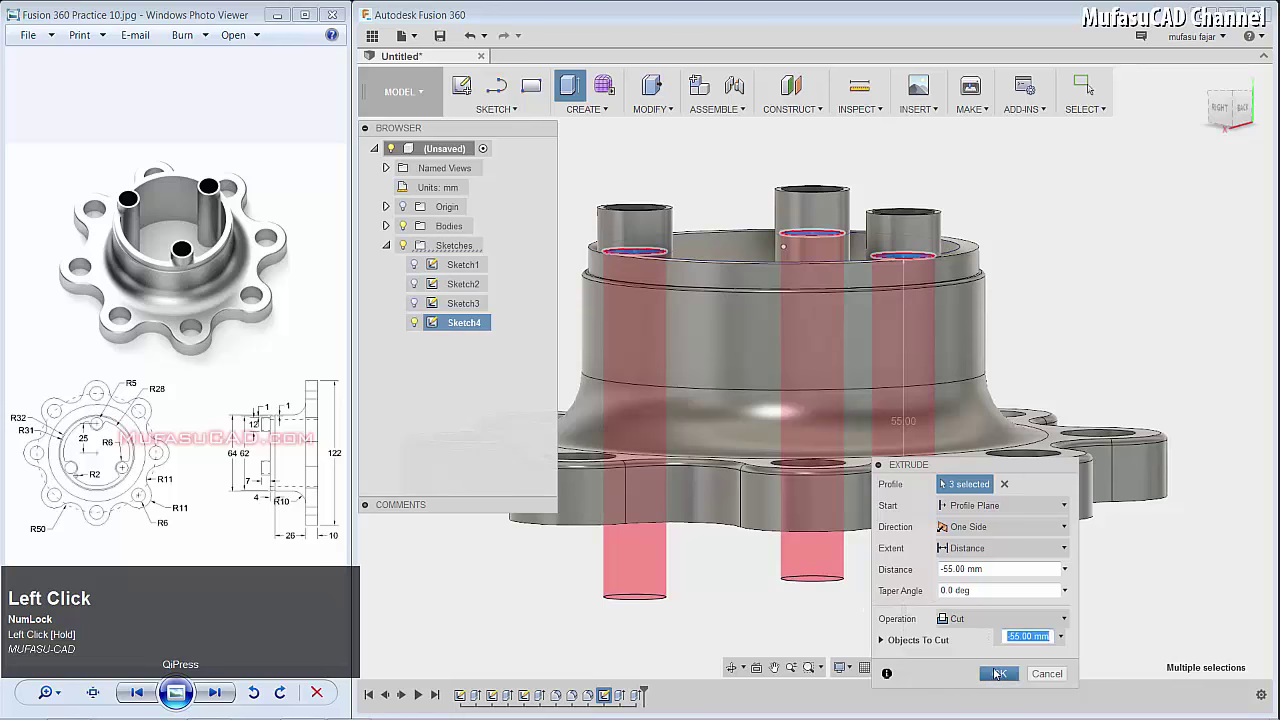
Orbit the model to inspect the three hollowed tube posts
{"action": "left_click_drag", "start_coordinate": [951, 248], "coordinate": [767, 297]}
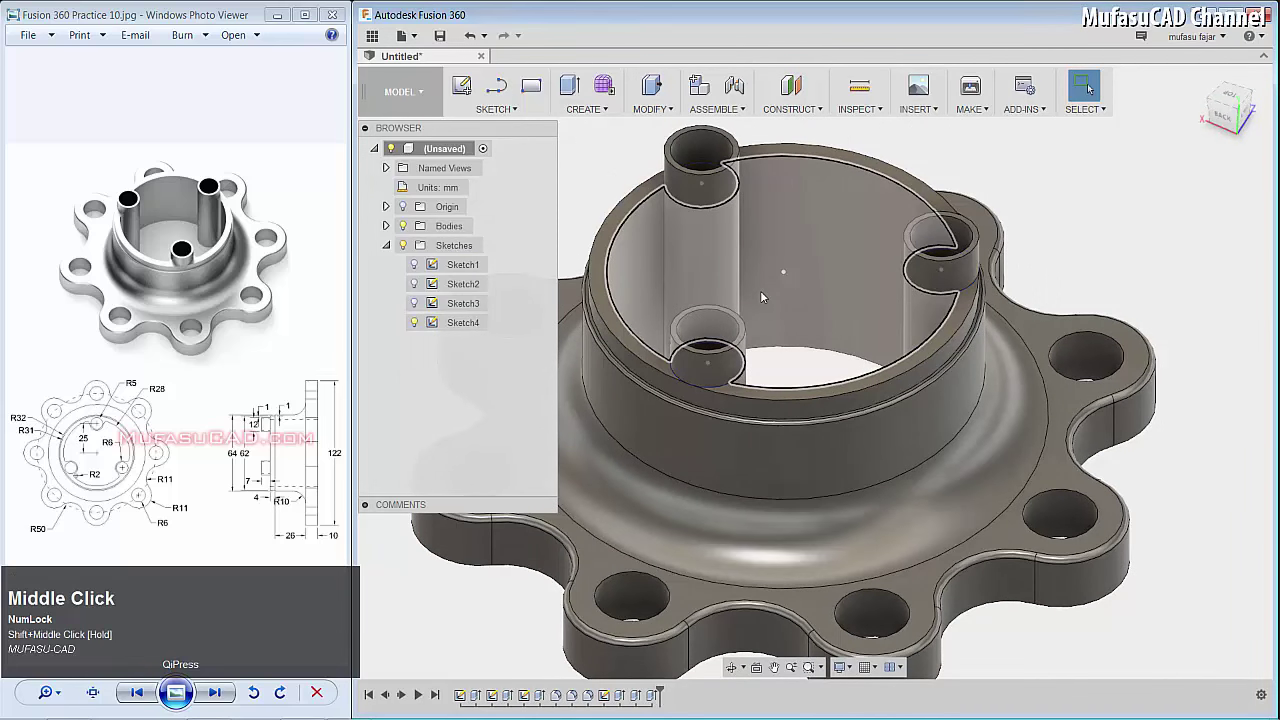
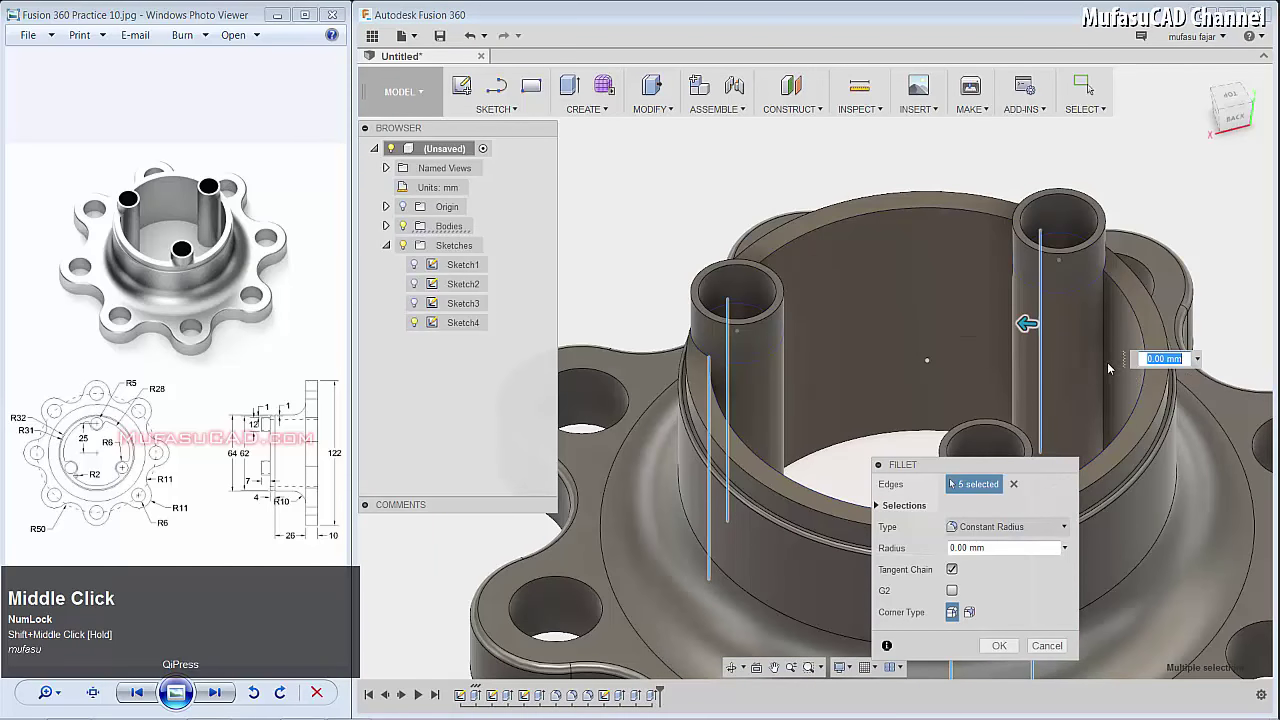
Fillet the six post-to-boss-wall edges with a 2 mm radius
{"action": "left_click", "coordinate": [1107, 366]}
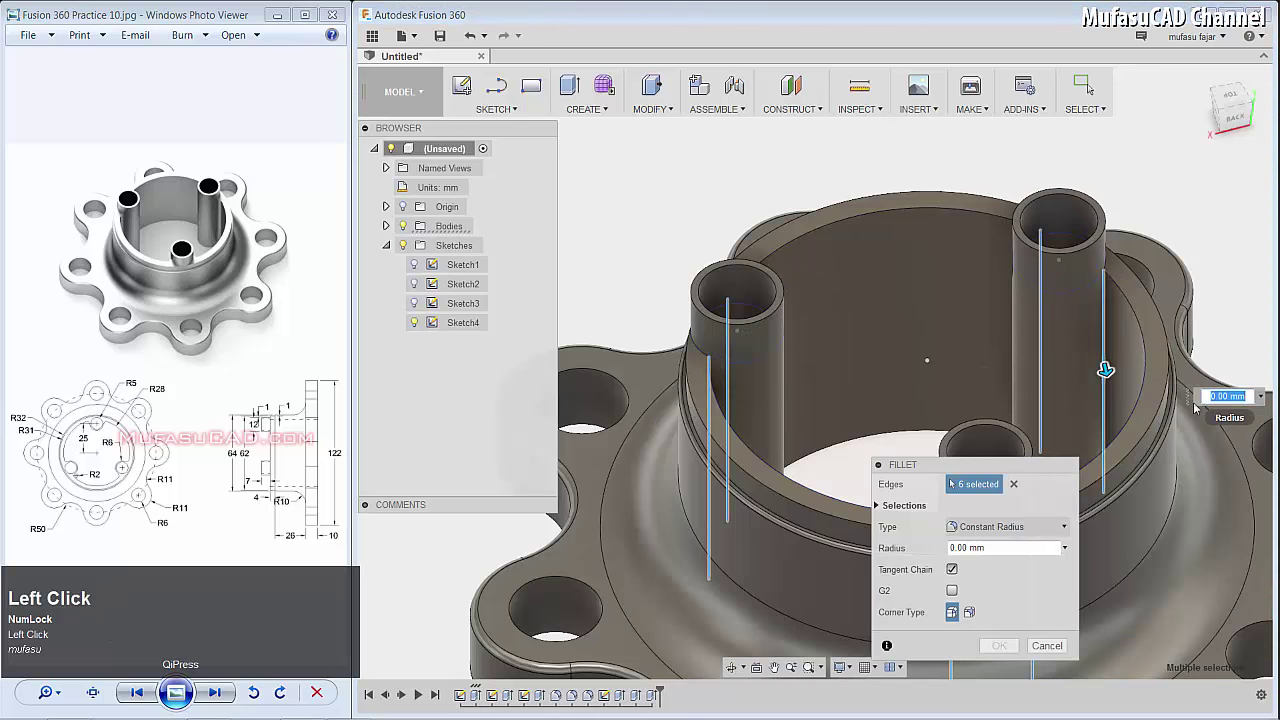
{"action": "key", "text": "2"}
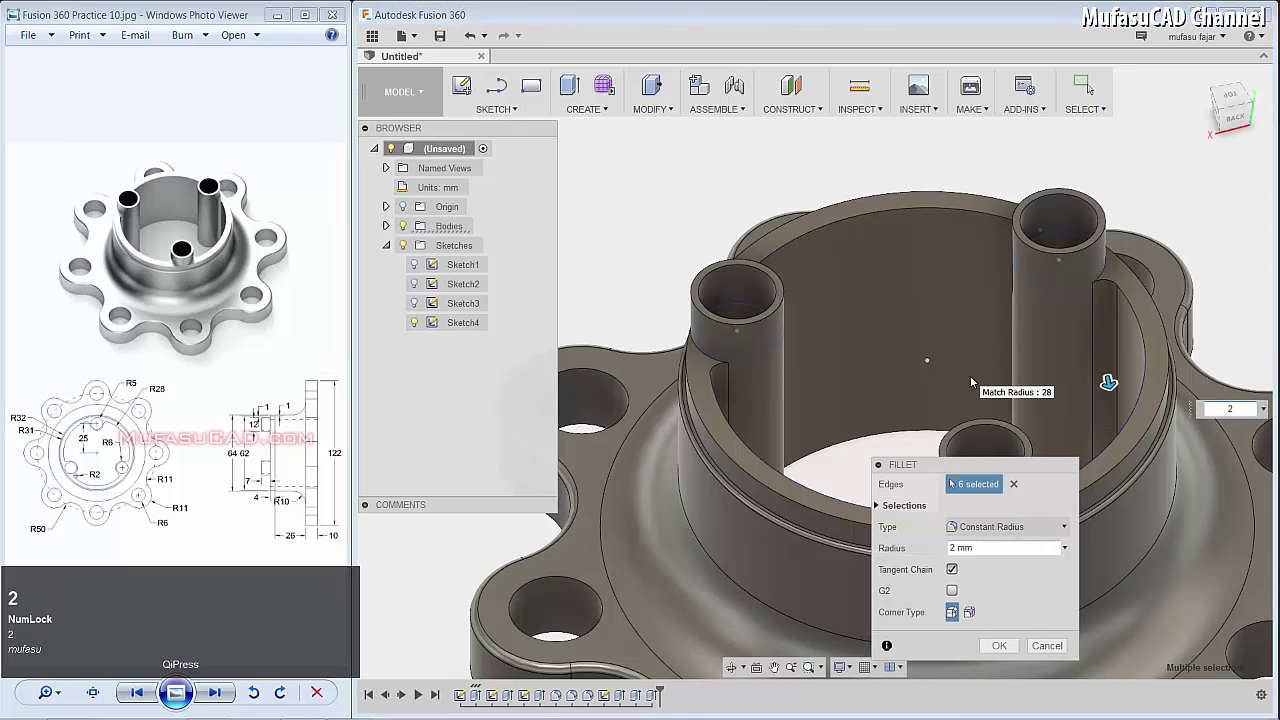
{"action": "key", "text": "Return"}
{"action": "scroll", "scroll_direction": "down", "scroll_amount": 3}
{"action": "scroll", "scroll_direction": "up", "scroll_amount": 3}
{"action": "left_click_drag", "start_coordinate": [999, 498], "coordinate": [866, 438]}
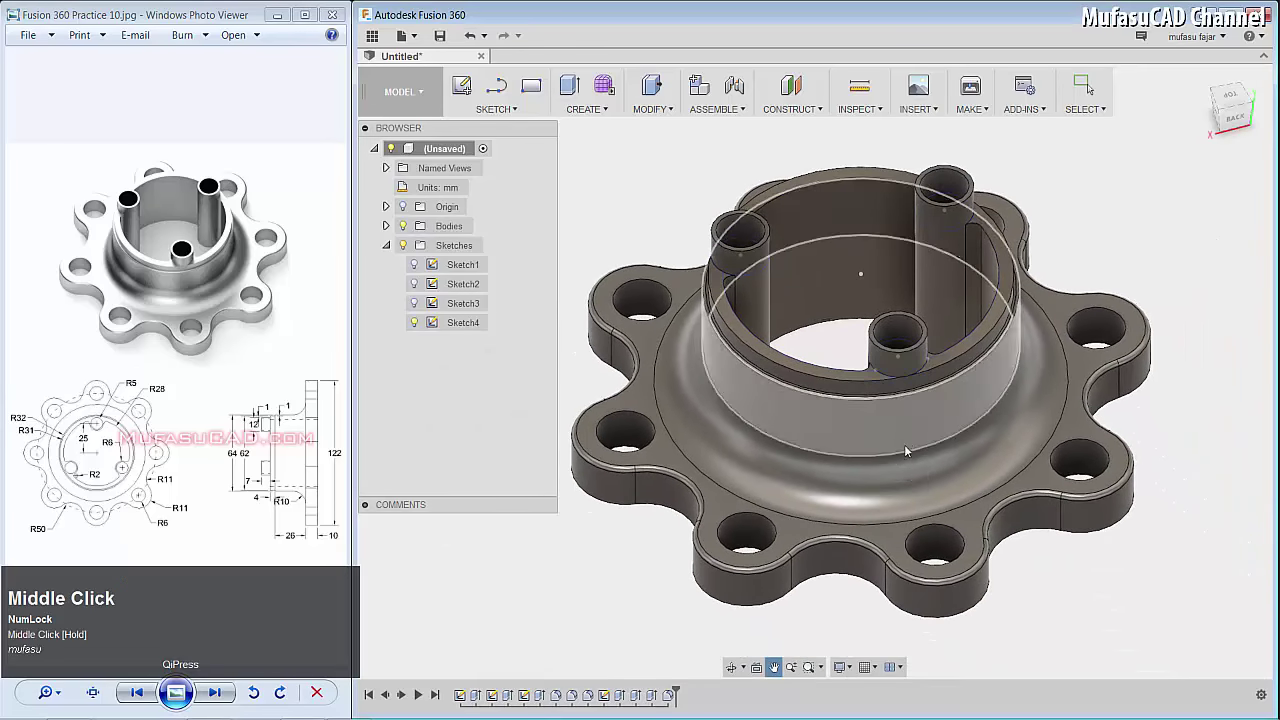
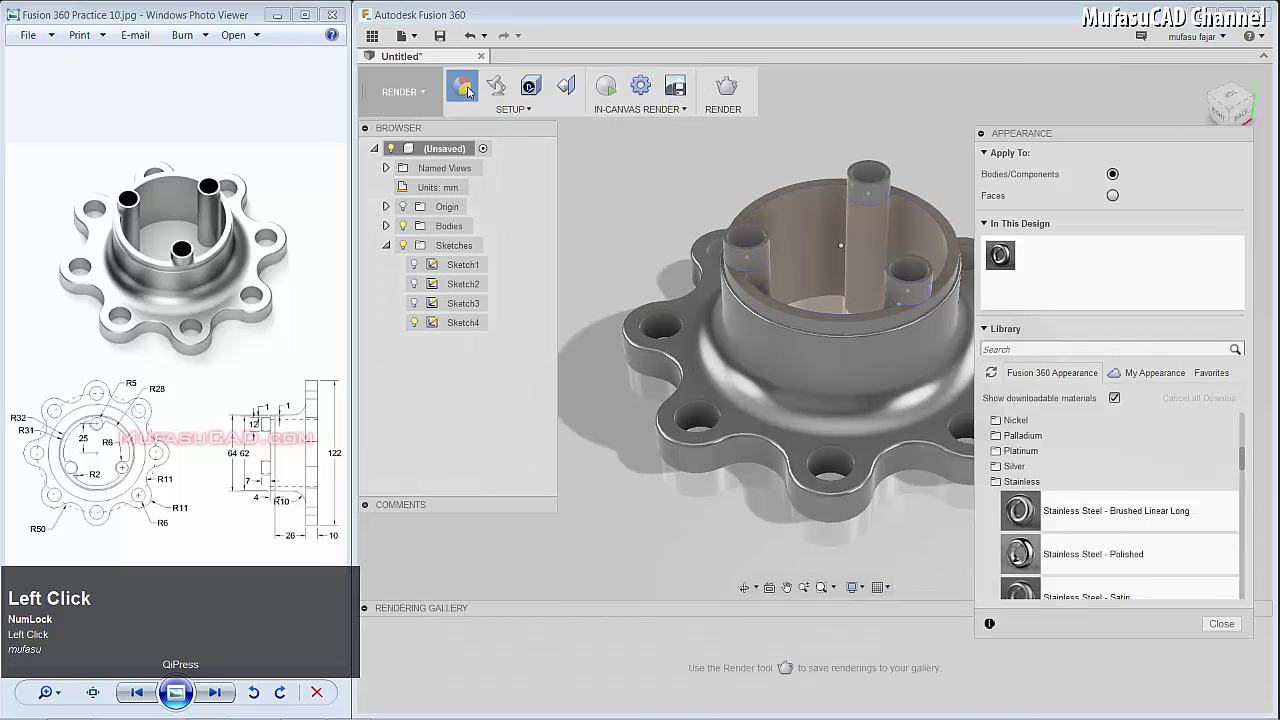
Expand the Stainless Steel group in the appearance library
{"action": "left_click", "coordinate": [1181, 338]}
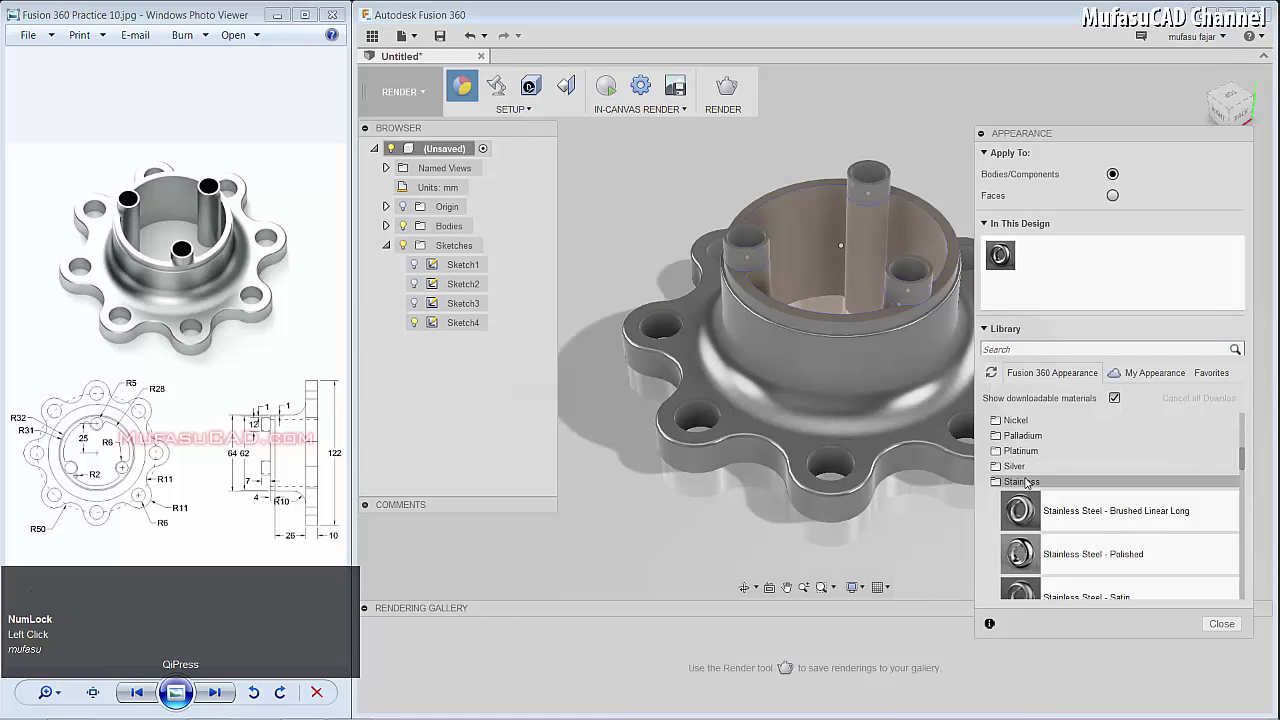
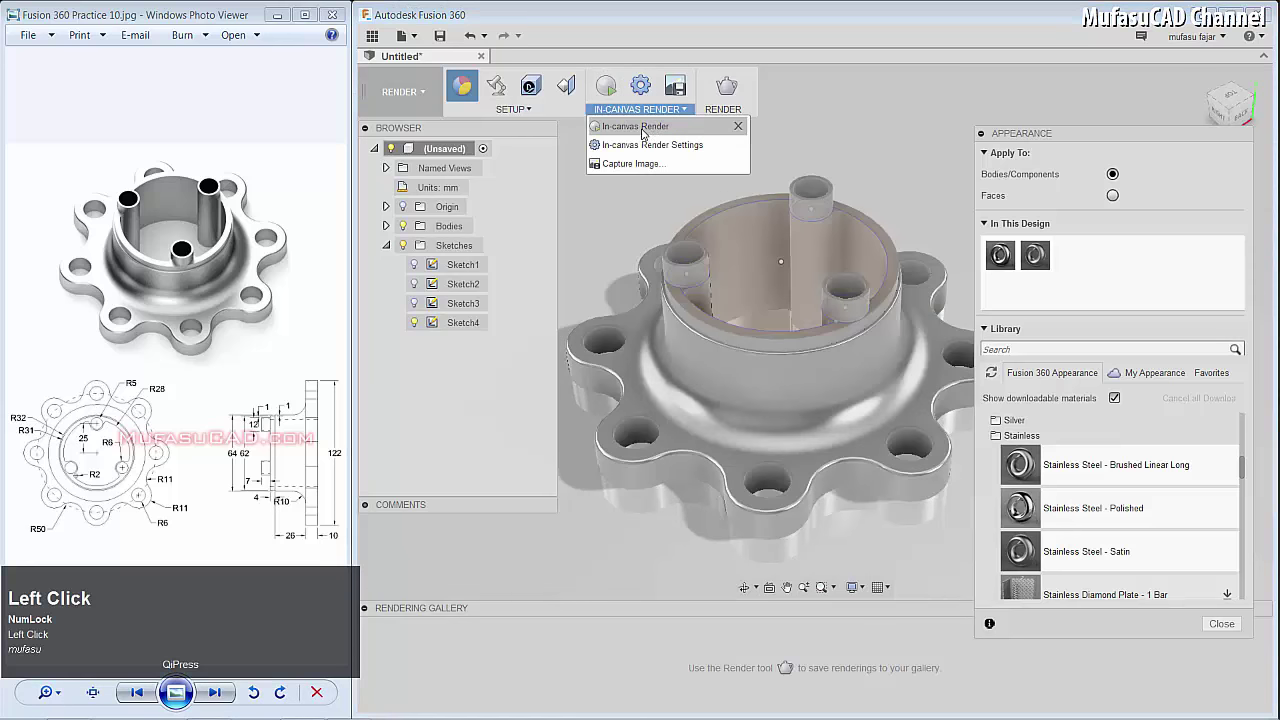
Run an in-canvas render with the whole hub, boss interior included, in uniform stainless steel
{"action": "double_click", "coordinate": [657, 130]}
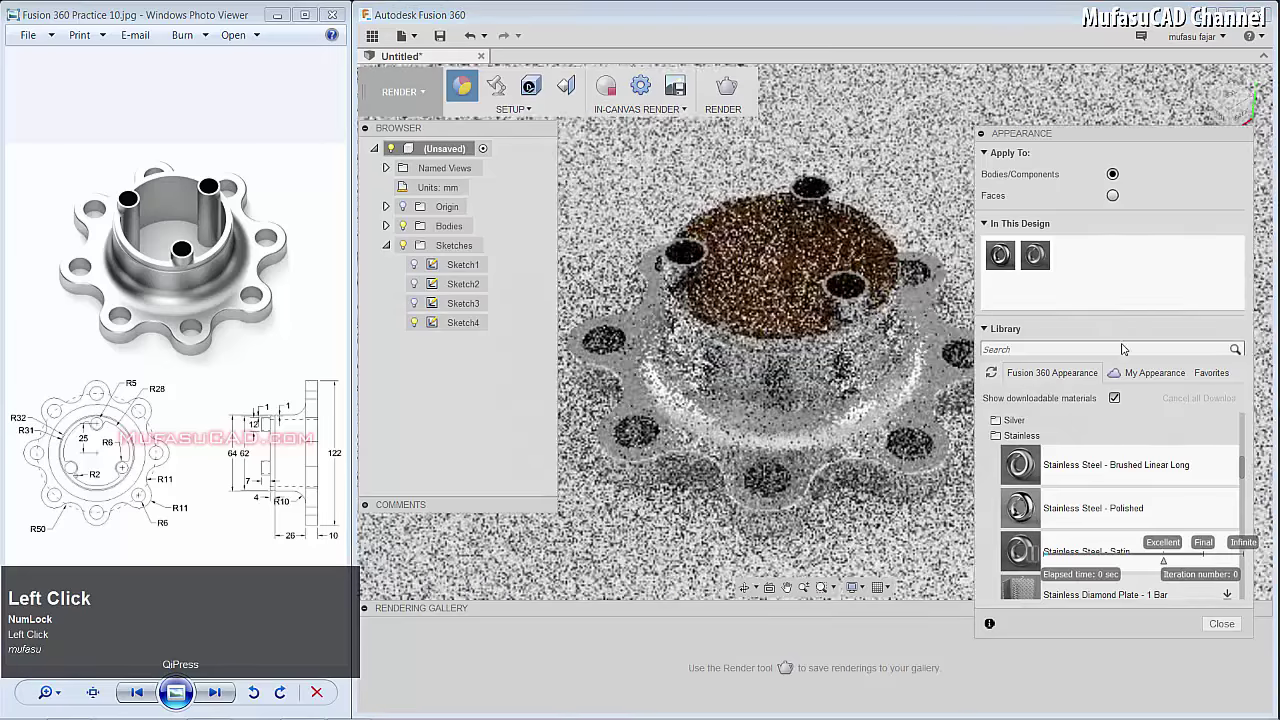
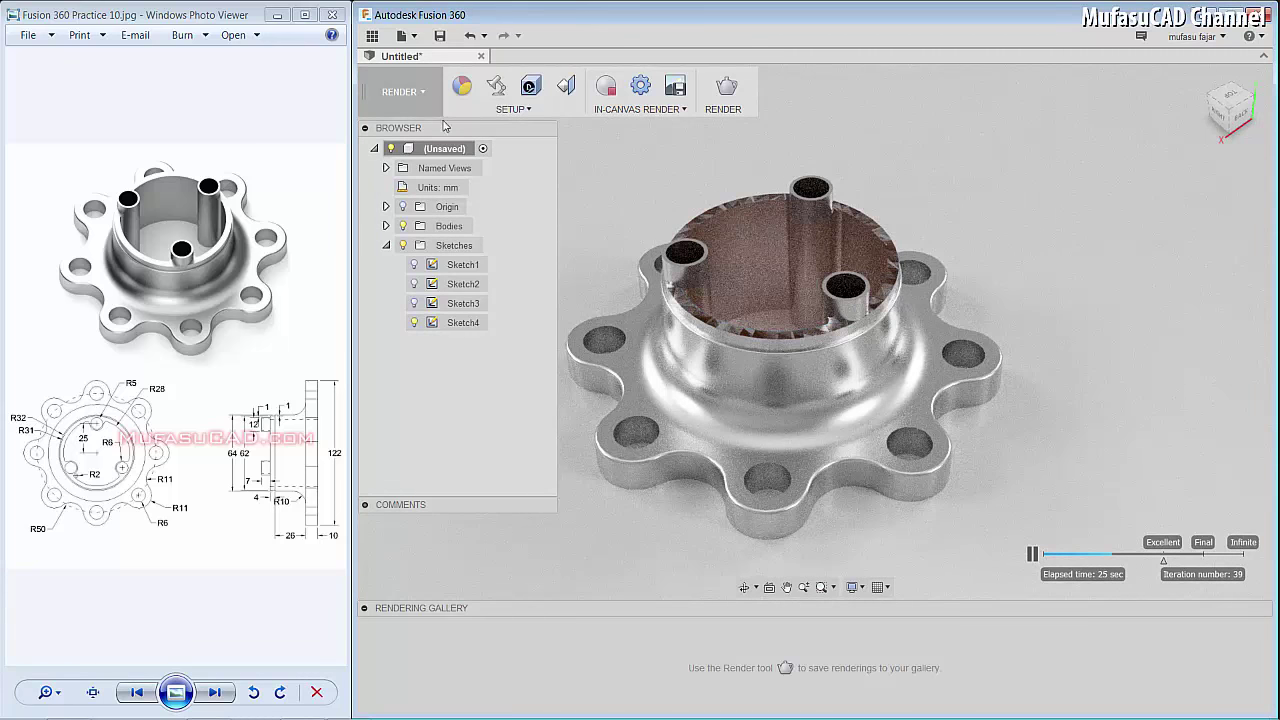
{"action": "left_click", "coordinate": [457, 89]}
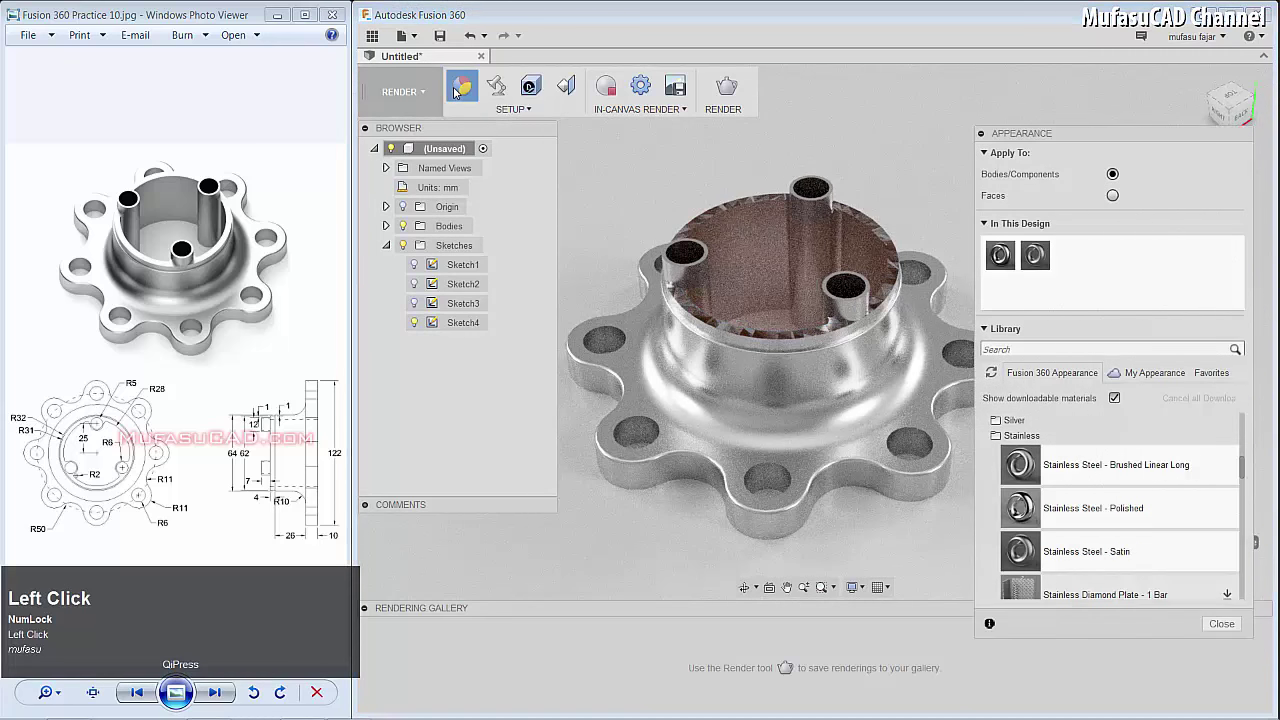
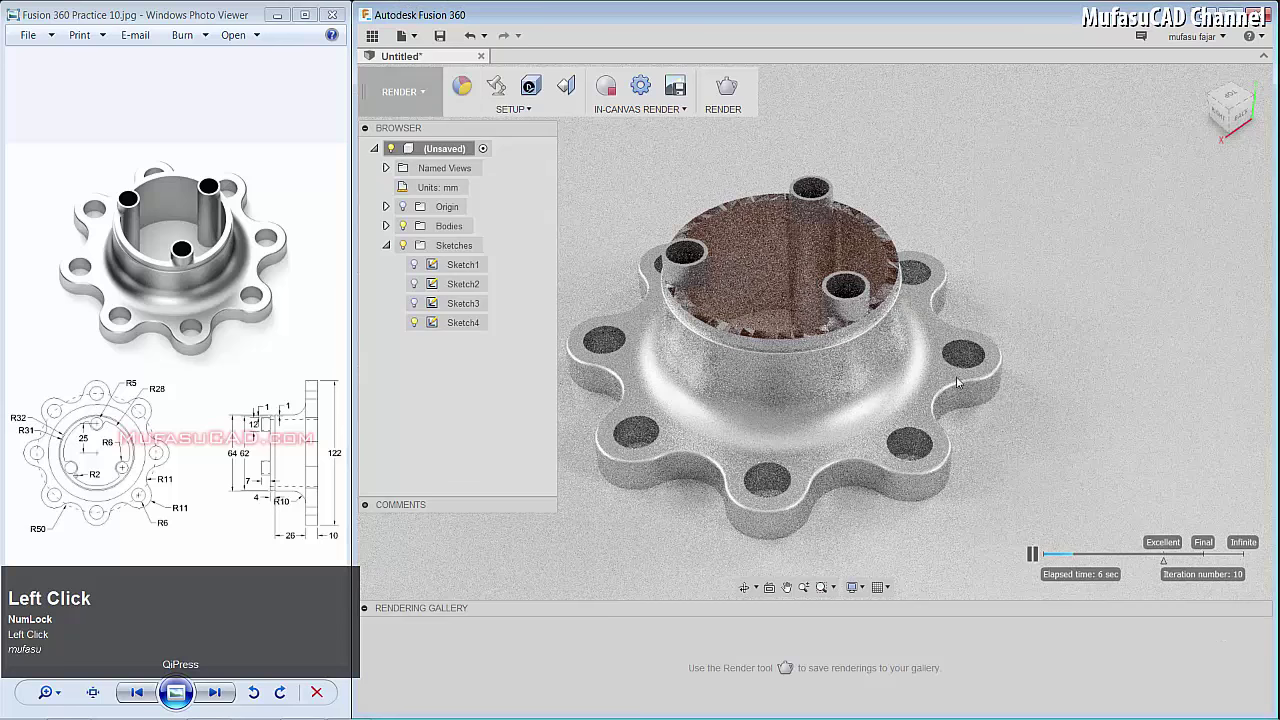
{"action": "left_click_drag", "start_coordinate": [944, 329], "coordinate": [847, 368]}
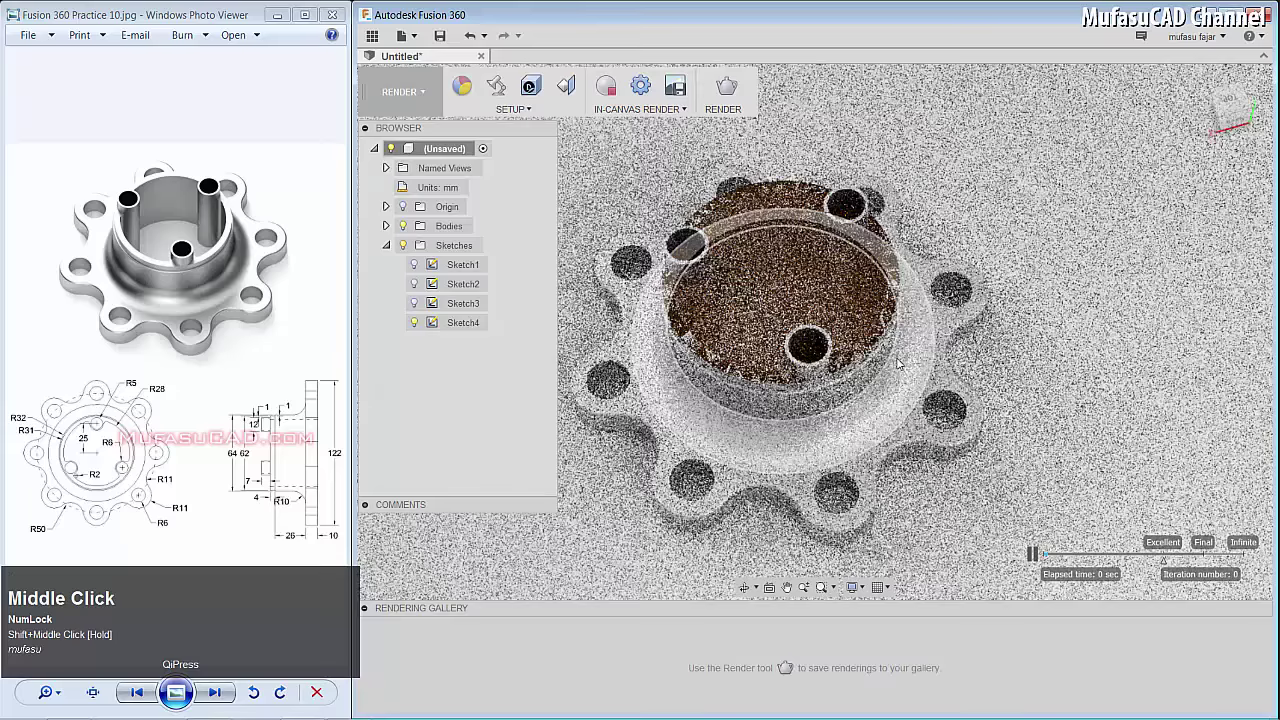
{"action": "left_click_drag", "start_coordinate": [847, 368], "coordinate": [473, 92]}
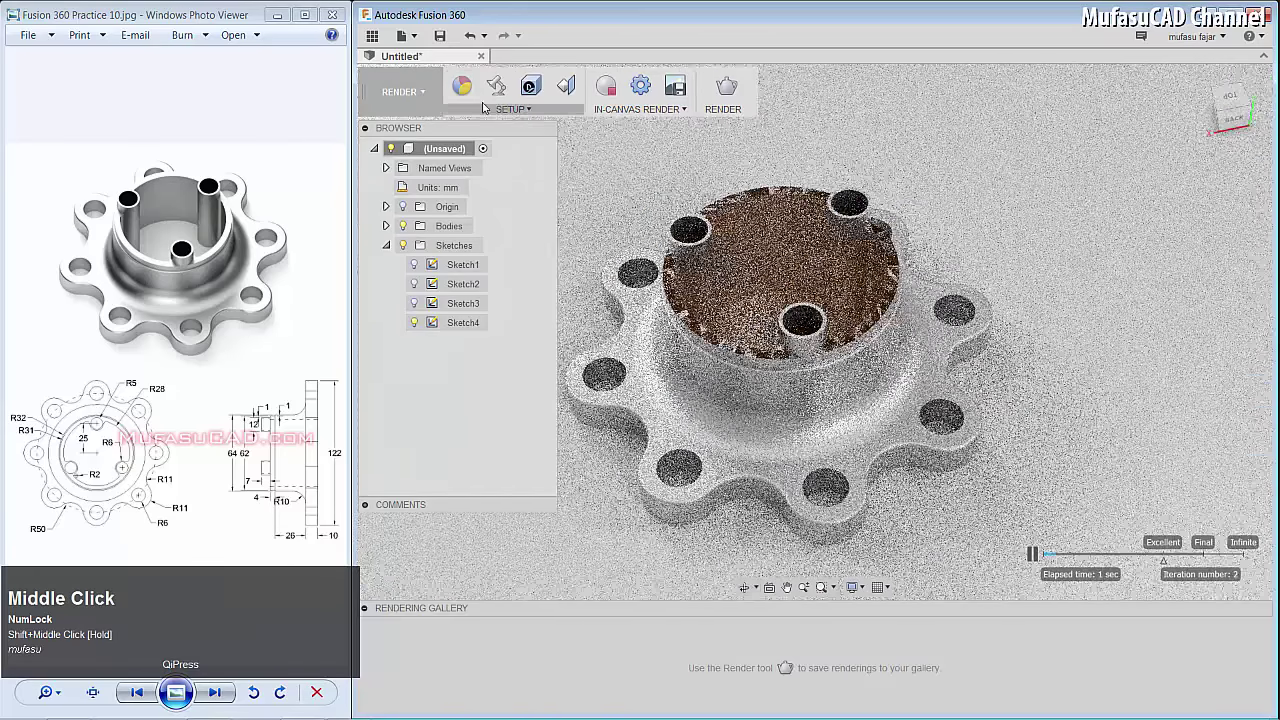
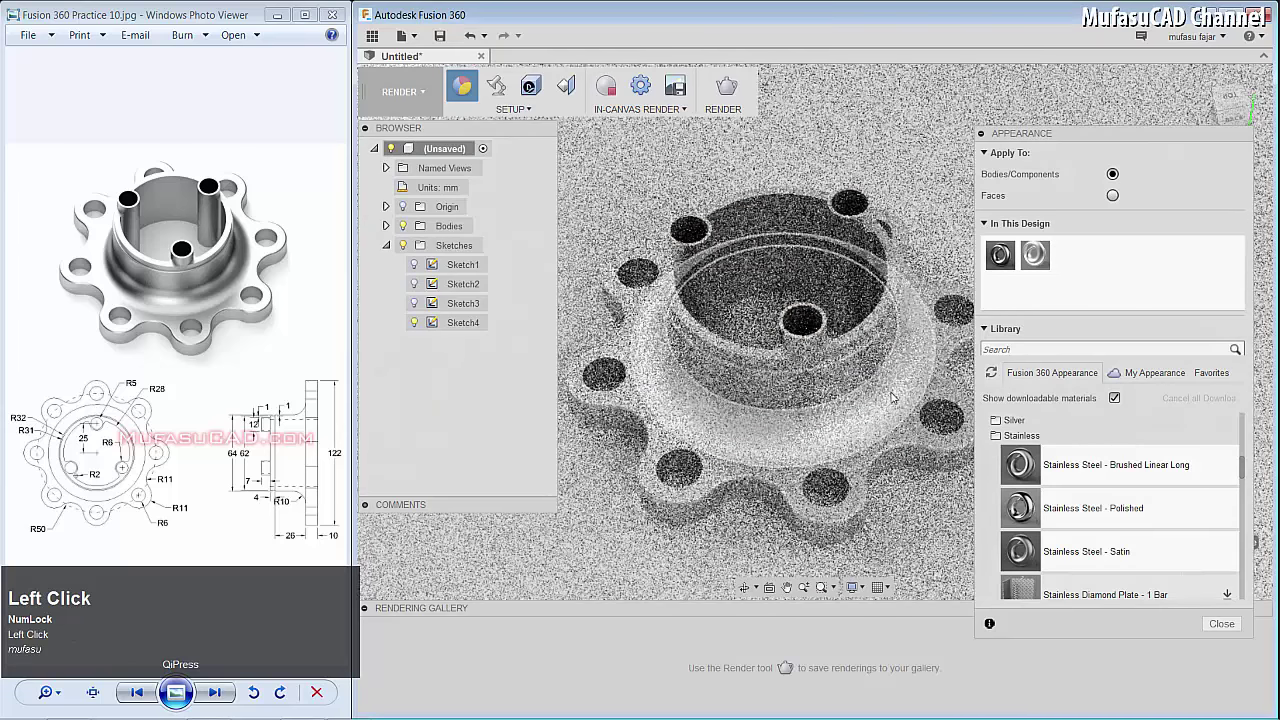
{"action": "left_click", "coordinate": [1226, 631]}
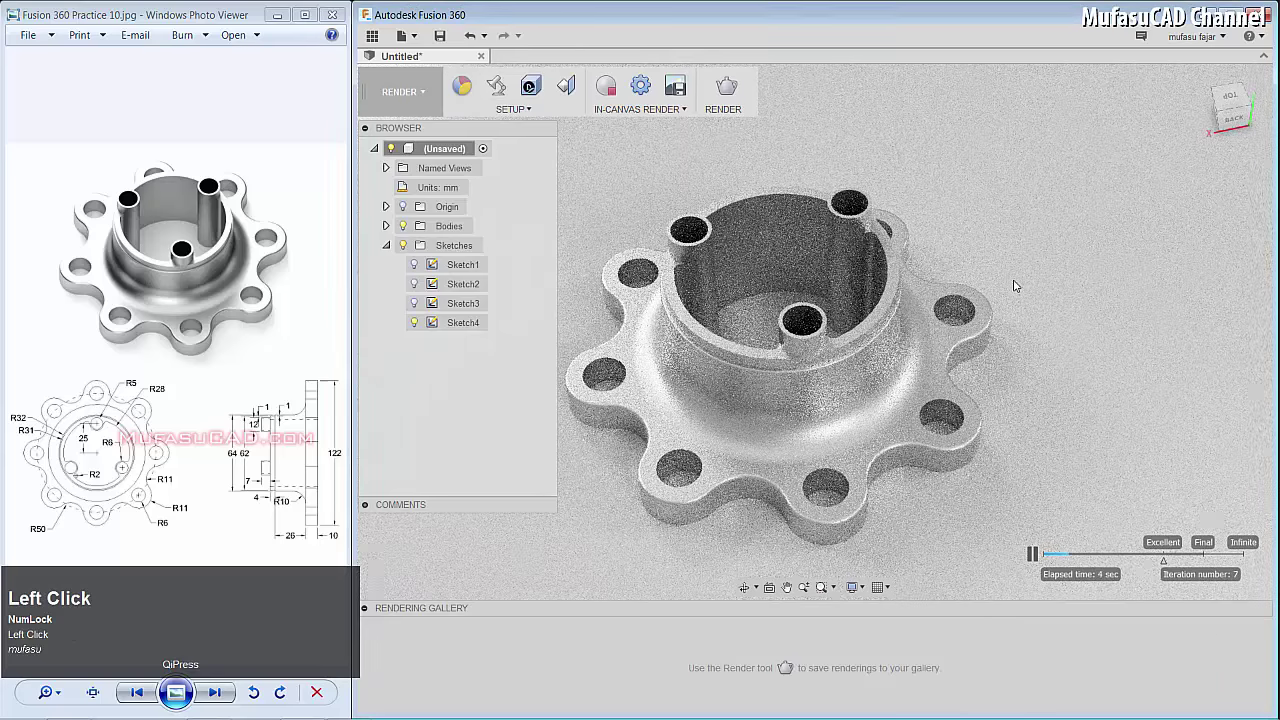